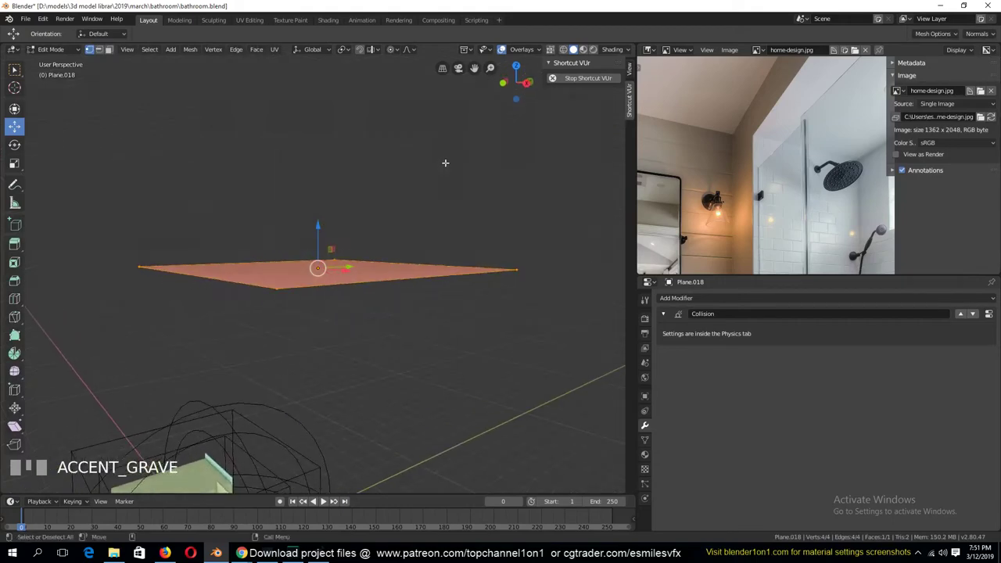
Extrude the plane upward into a thick slab and return to editing it by faces
key("e")
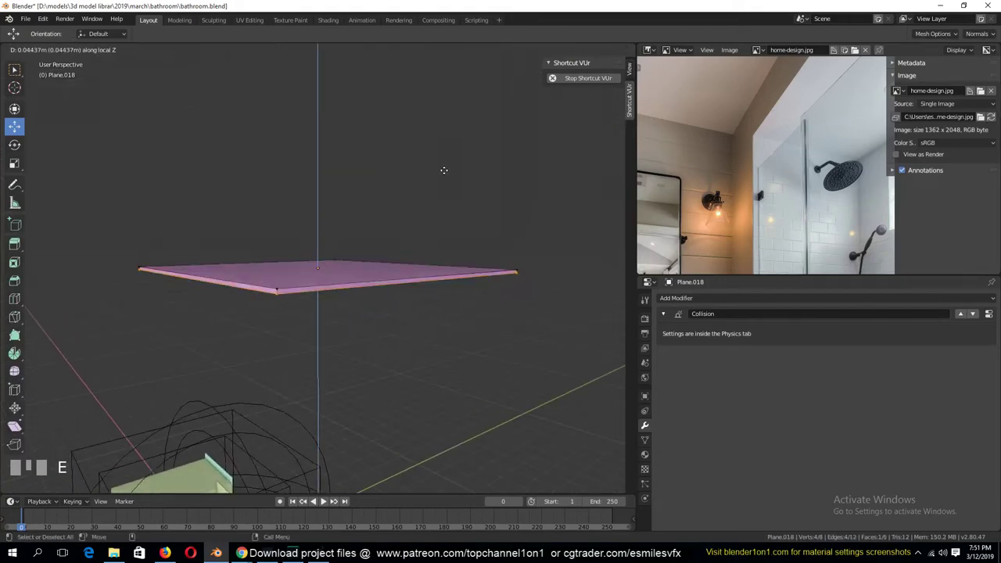
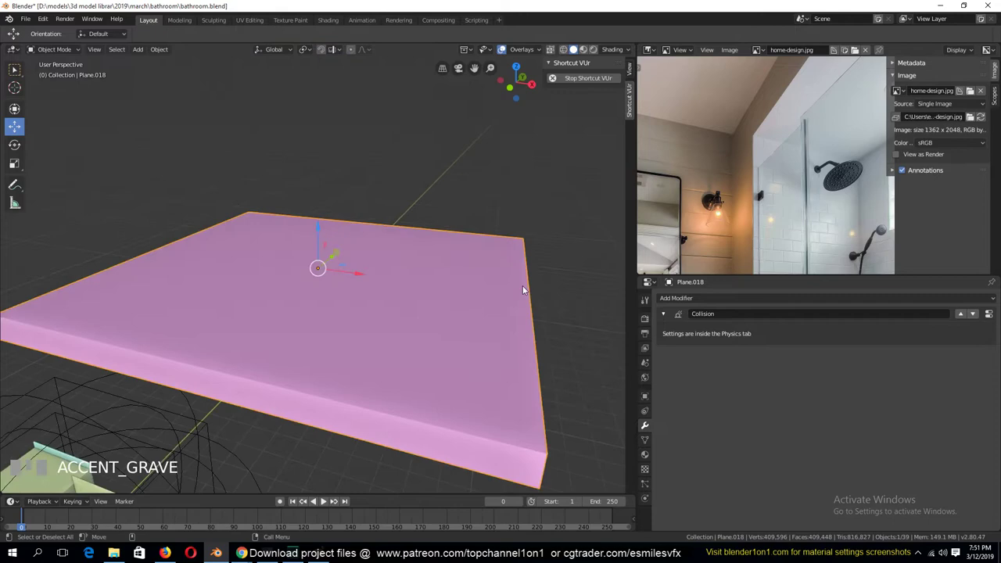
key("Tab")
key("Tab")
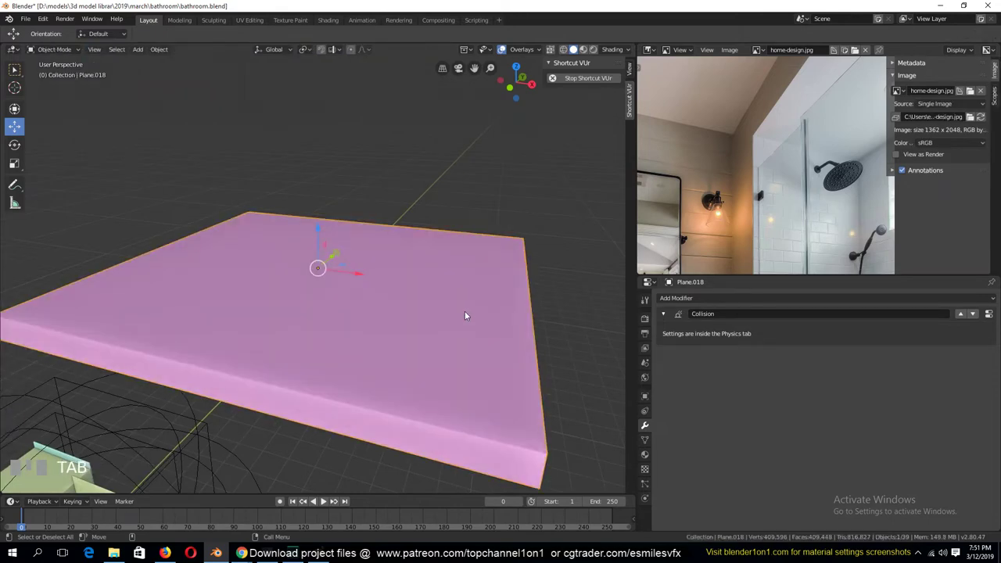
key("`")
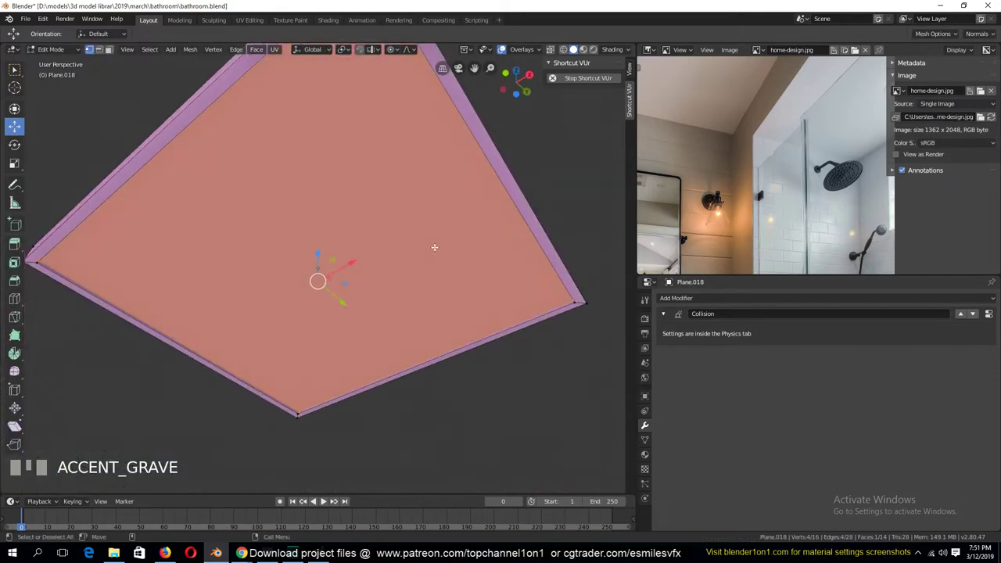
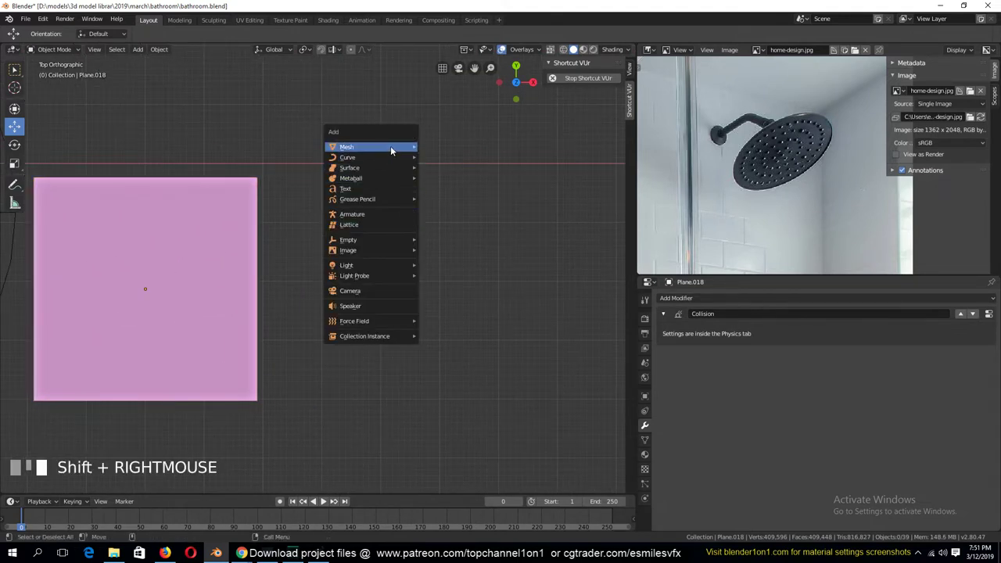
Add a new plane and inset a smaller face inside it, redoing the inset once
key("Tab")
scroll("up", 3)
key("i")
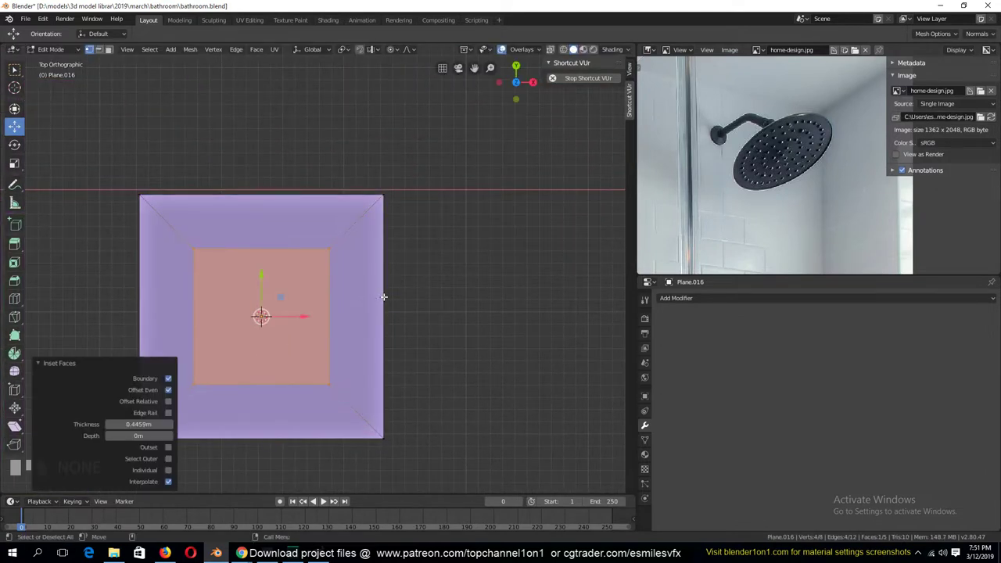
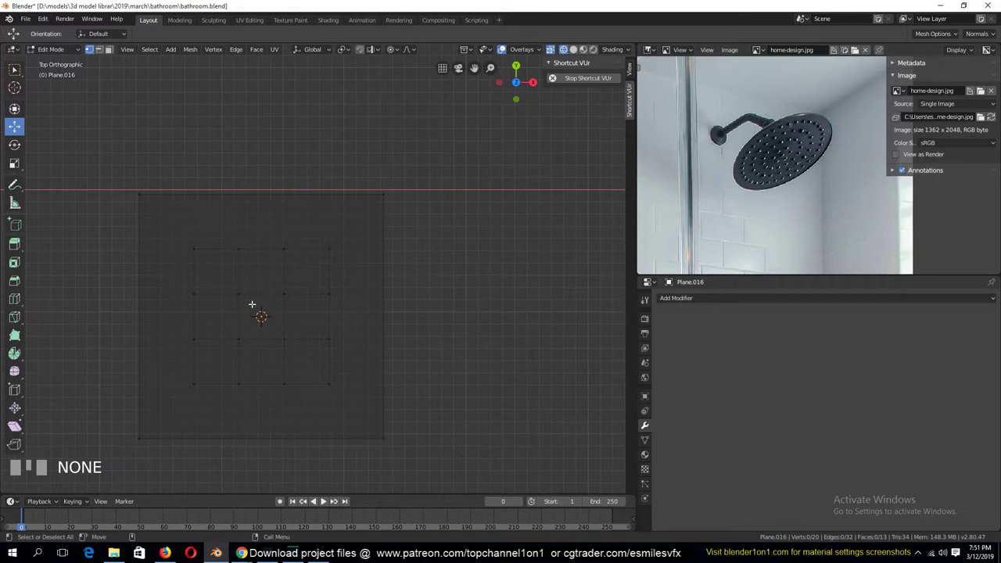
key("ctrl+z")
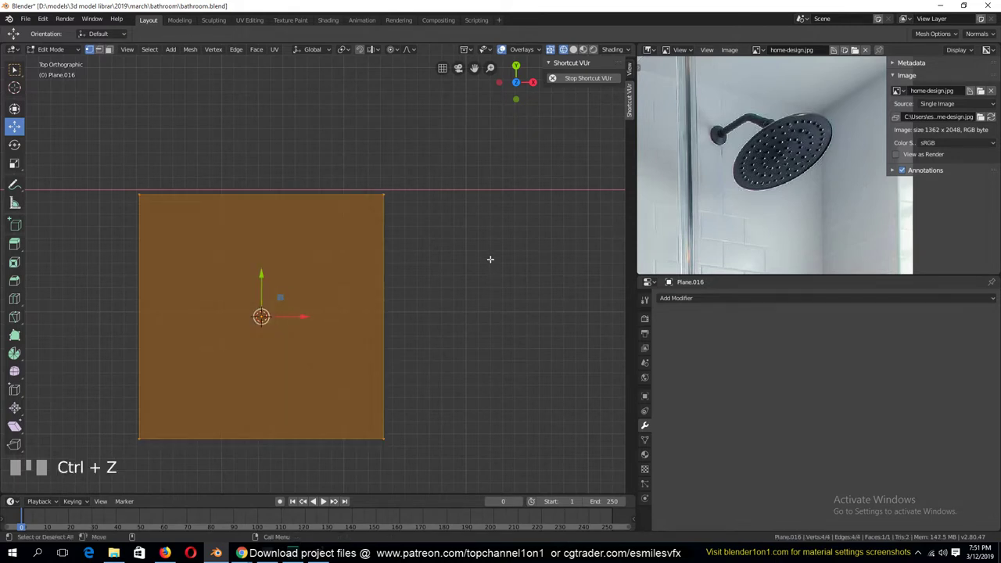
key("i")
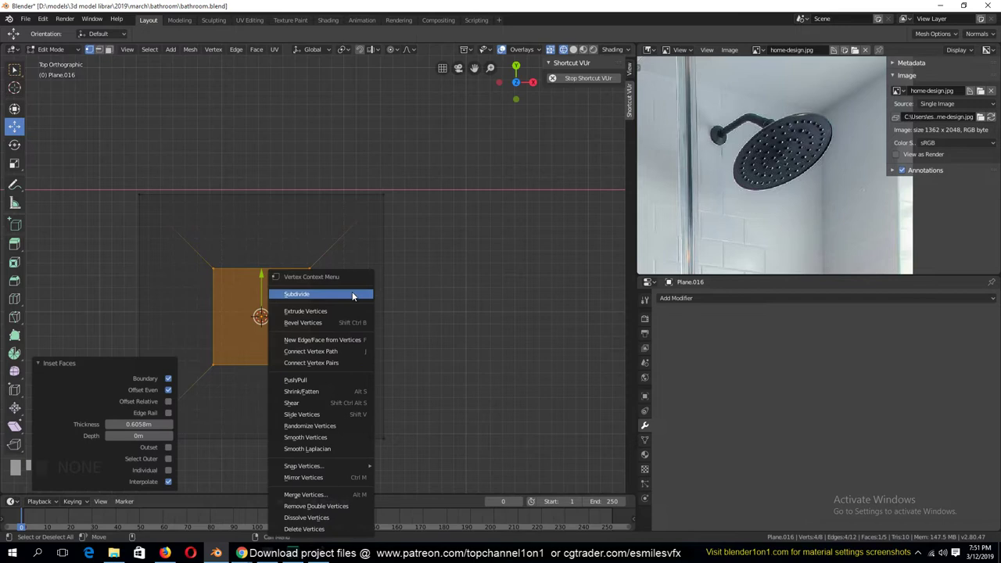
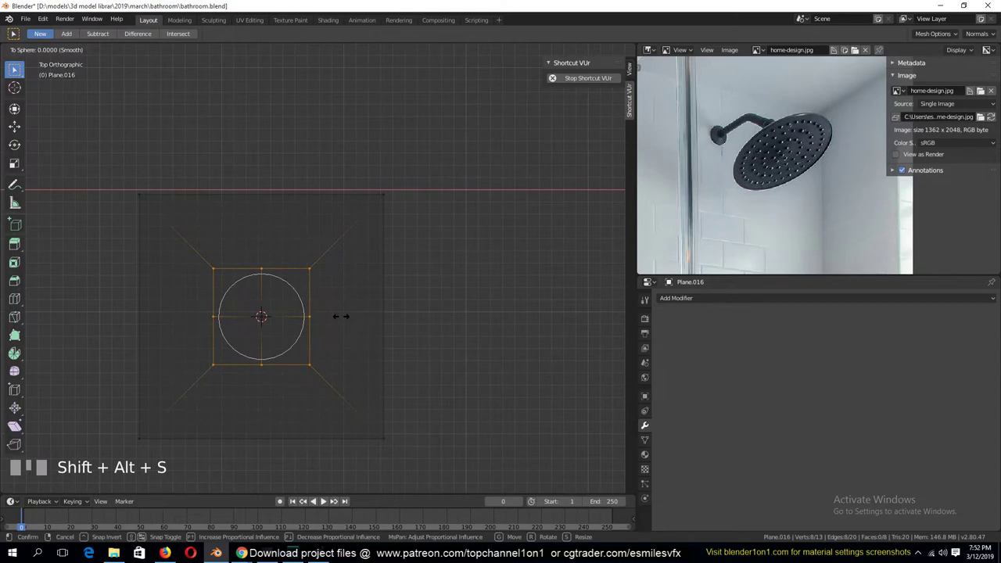
Round the inner vertices into a circle with To Sphere to form the hole
key("o")
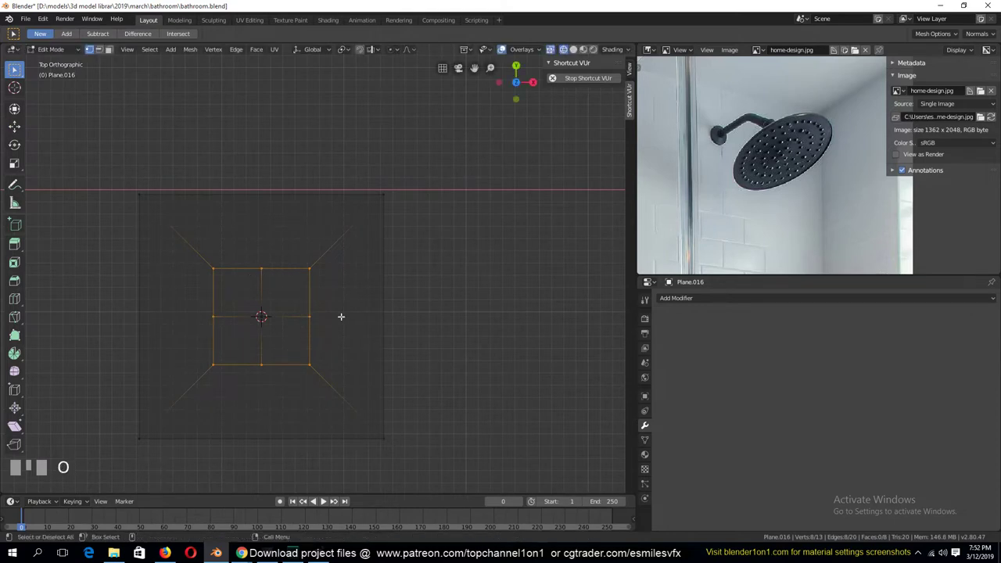
key("shift+alt+s")
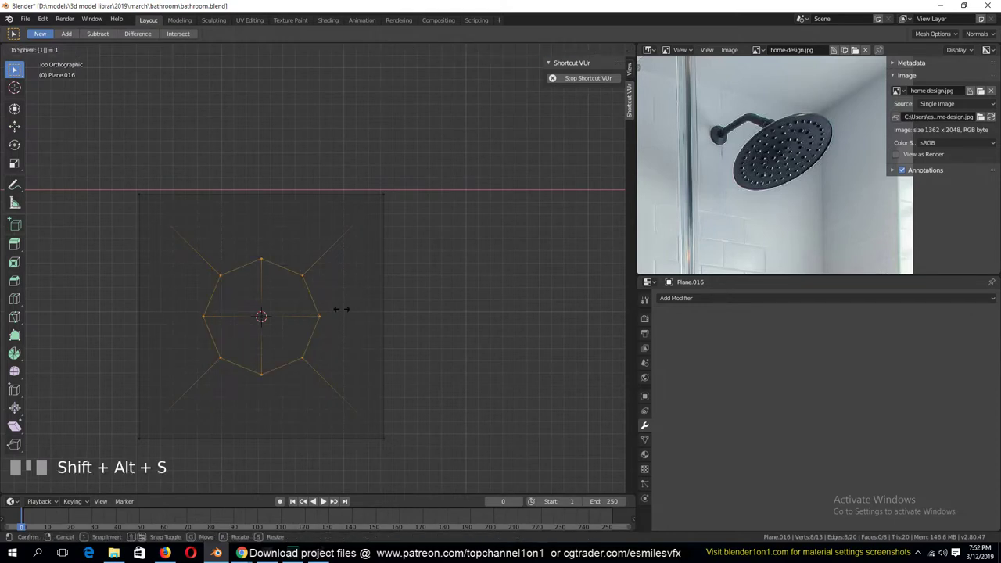
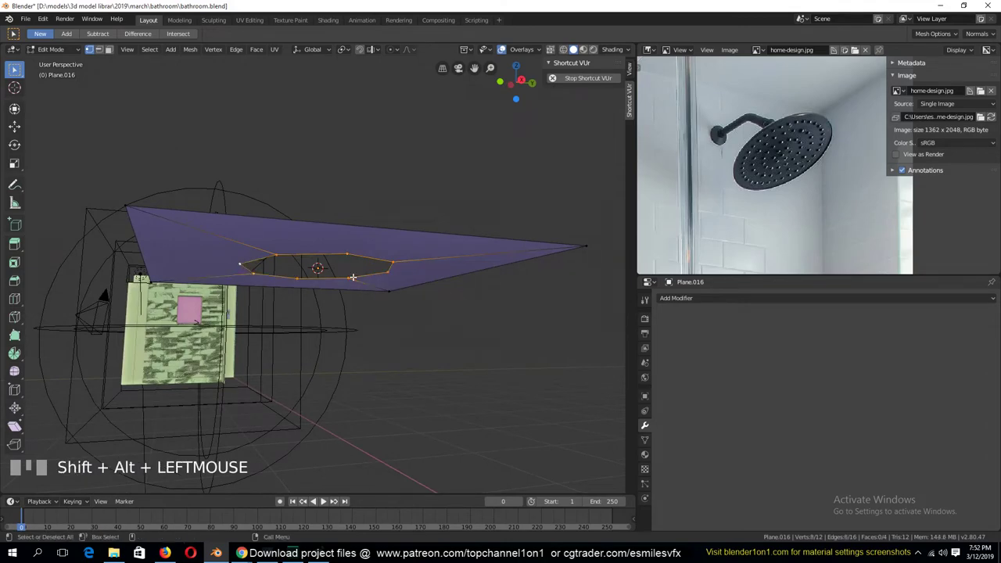
Finish editing the holed plane and view it from the front
key("e")
key("Tab")
key("Tab")
key("`")
scroll("down", 3)
key("KP_1")
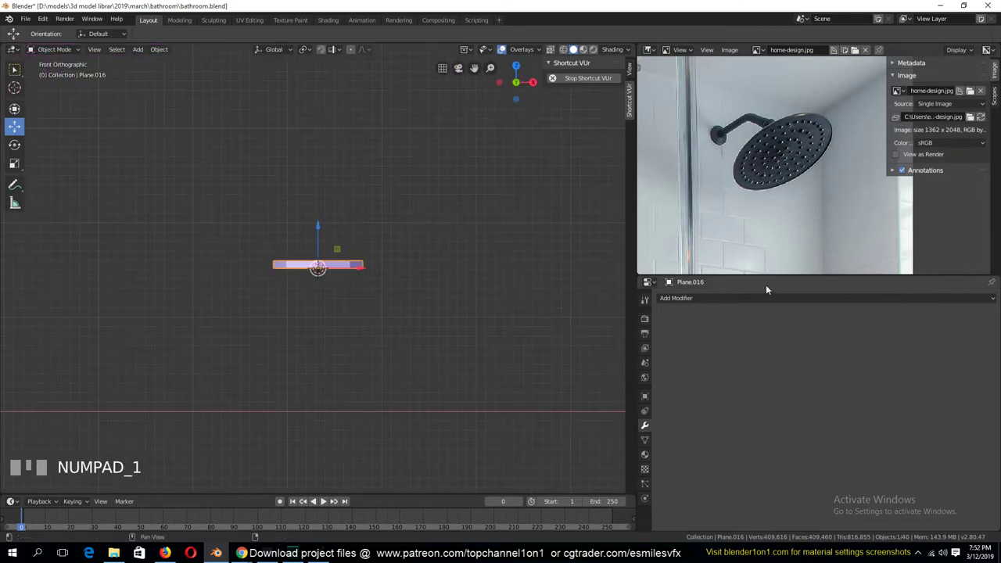
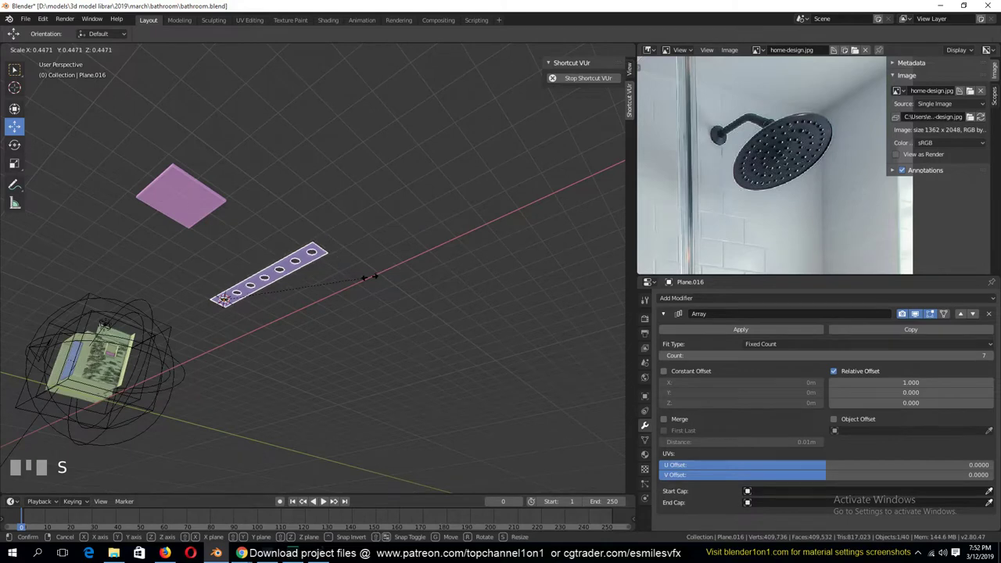
Cancel a resize, switch to top view and shrink the holed plane to fit the slab edge
right_click(374, 281)
scroll("down", 3)
key("KP_7")
scroll("up", 3)
key("s")
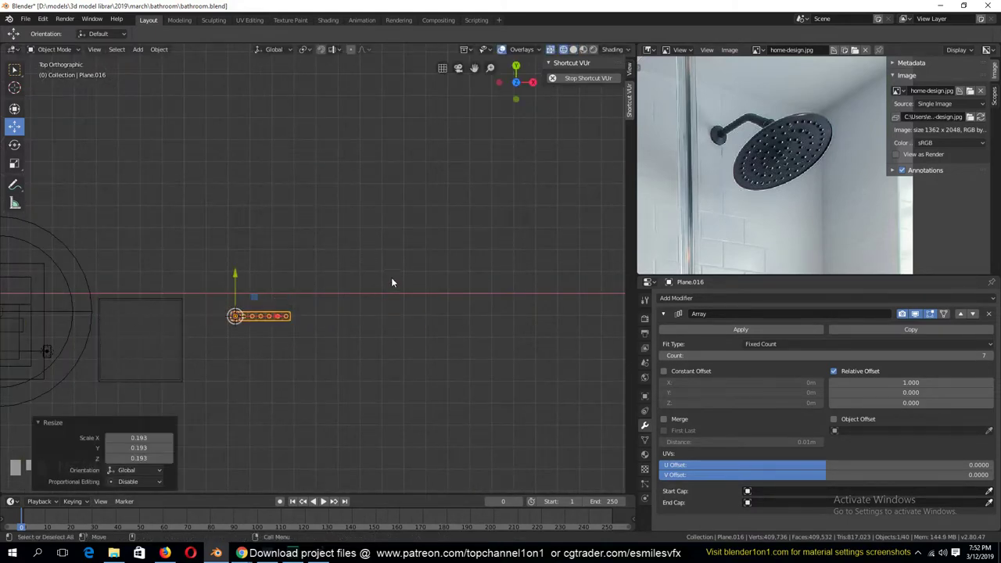
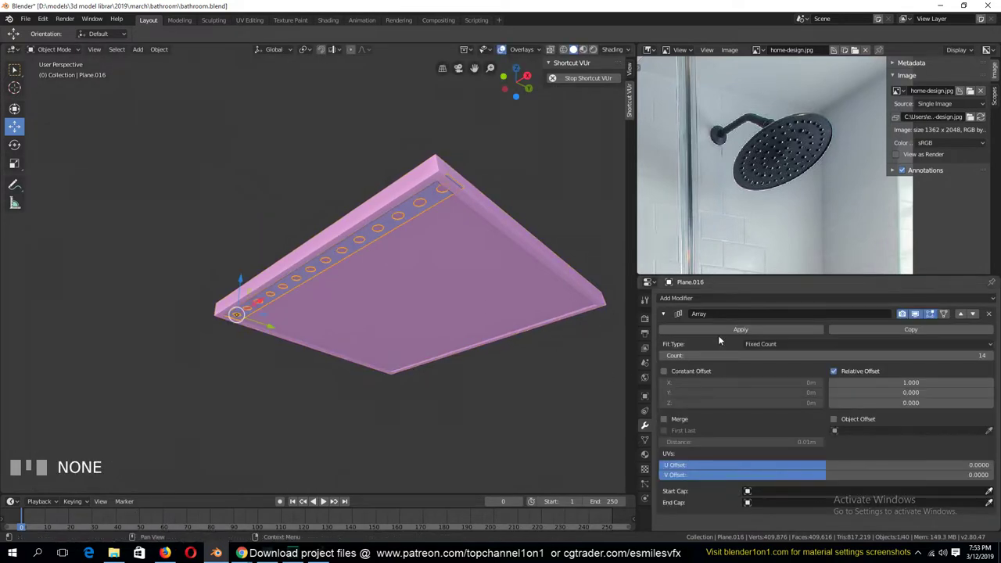
Copy the Array modifier and offset the second one along Y to make a 14-by-14 hole grid
left_click(914, 332)
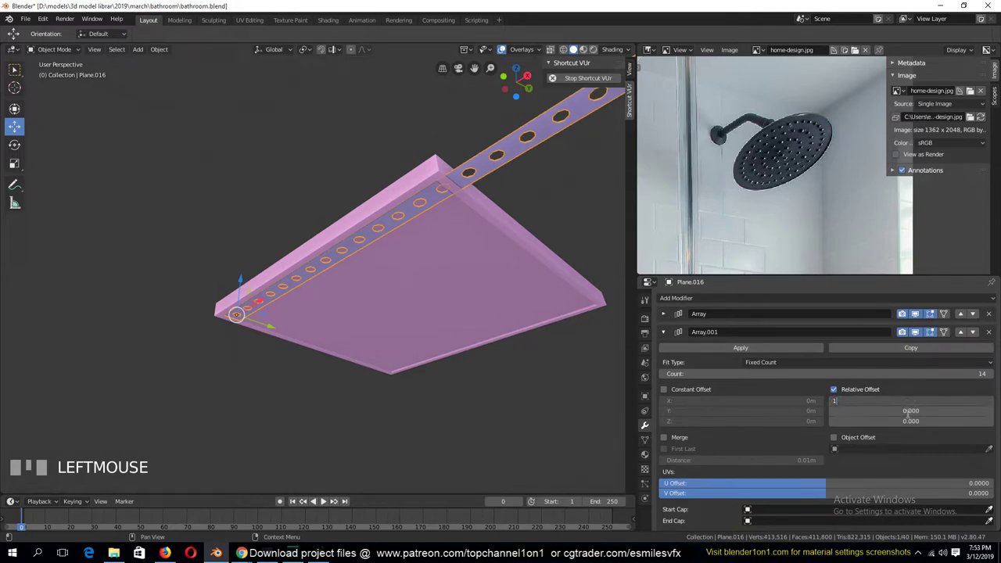
left_click(921, 446)
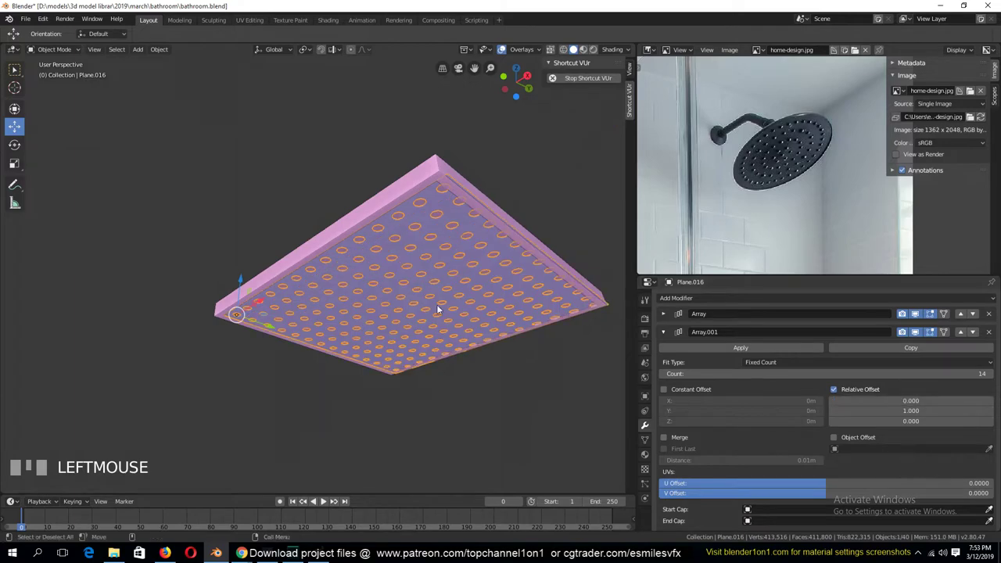
key("alt+a")
scroll("down", 3)
key("`")
key("`")
Scale the hole grid to fit the slab, undo a premature join and reselect the grid
left_click(486, 262)
key("s")
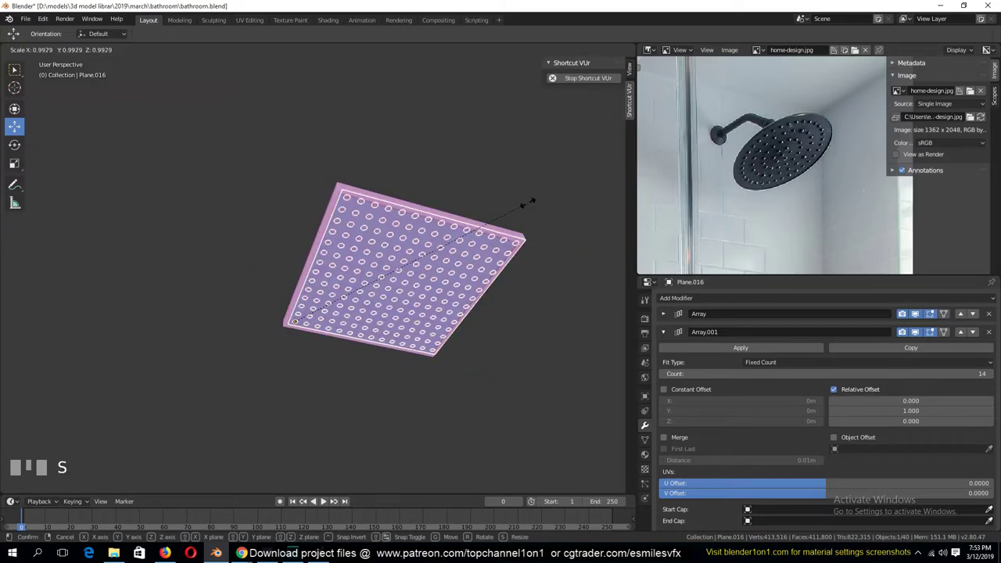
key("alt+a")
left_click(435, 249)
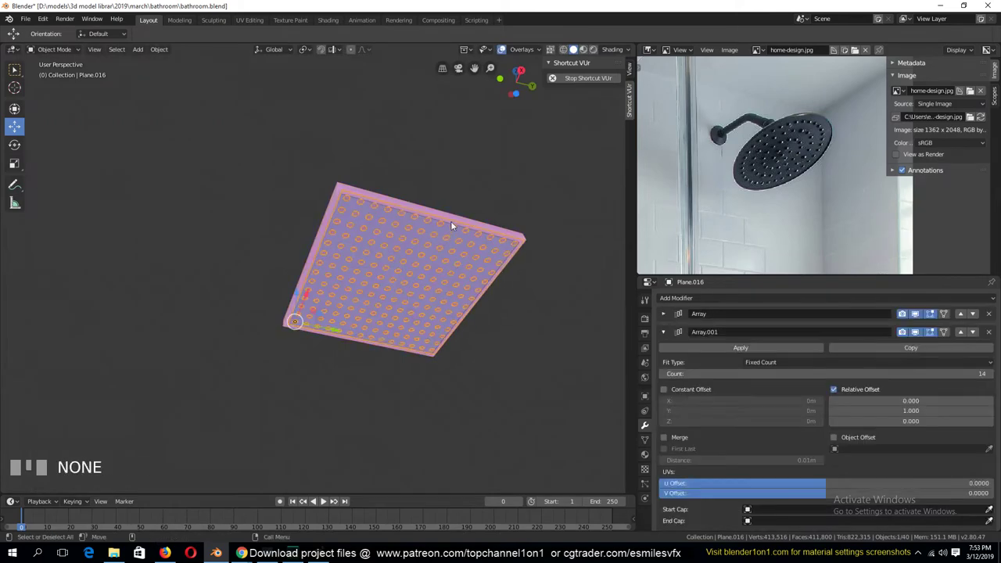
key("ctrl+j")
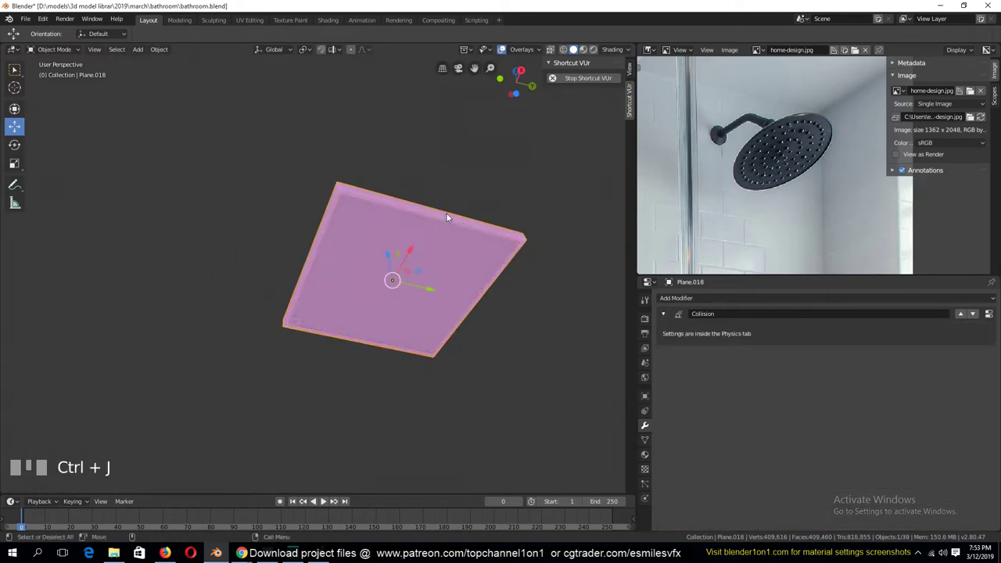
key("ctrl+z")
left_click(299, 327)
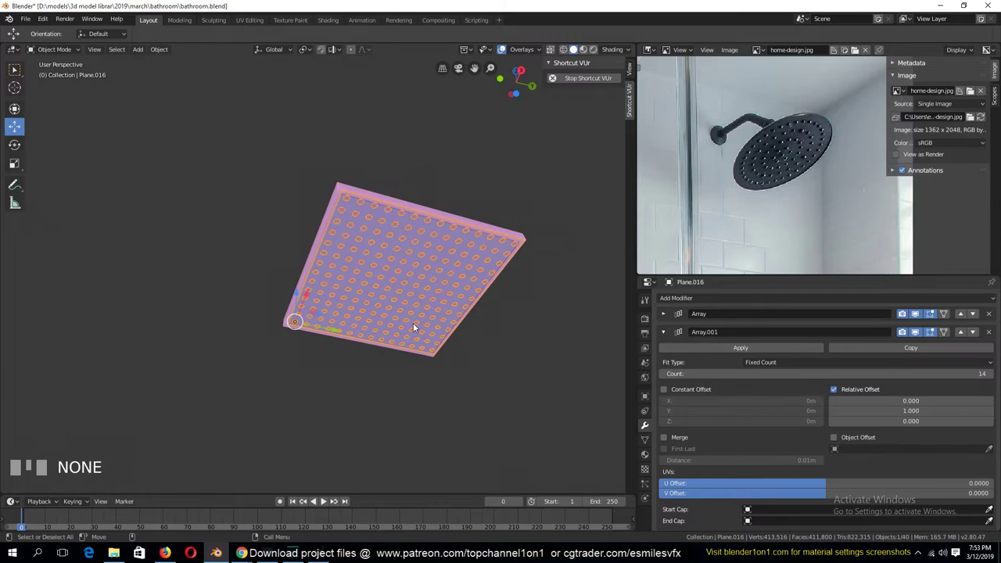
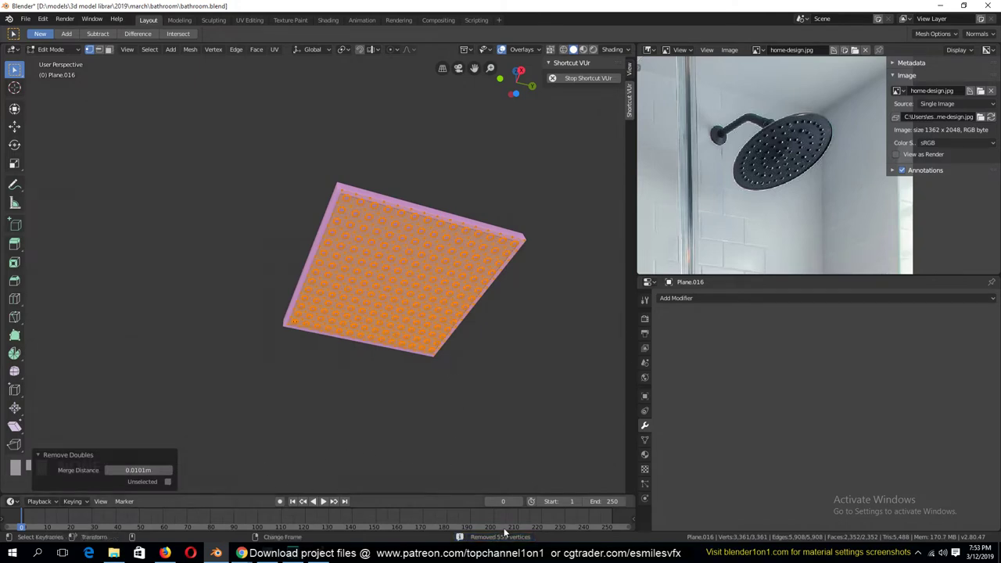
Join the hole grid into the slab as one shower-head plate mesh
key("Tab")
left_click_drag(427, 310, 452, 212)
left_click(452, 212)
key("ctrl+j")
key("alt+a")
key("`")
left_click(444, 260)
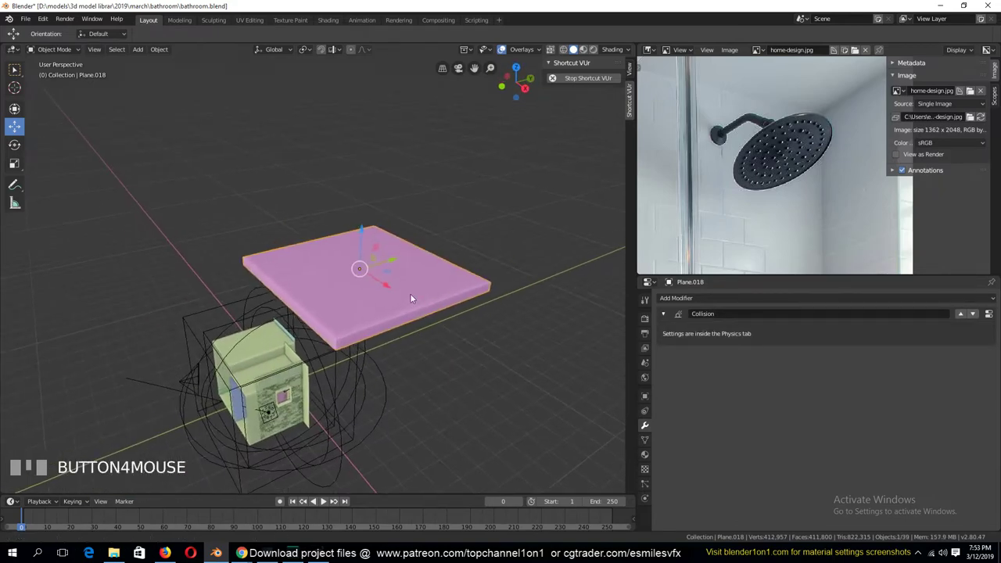
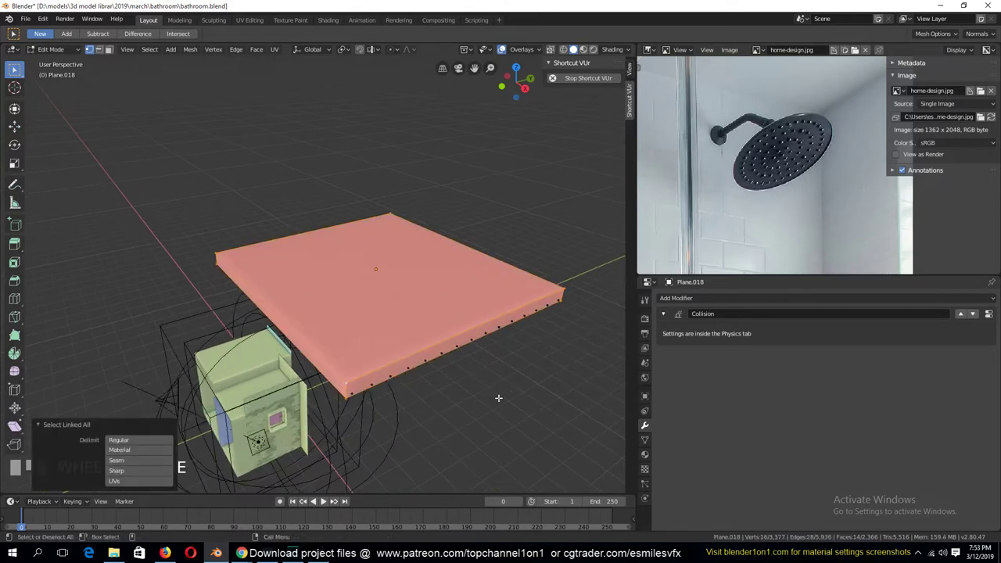
Bevel the plate's edges into rounded corners and view the result
key("2")
key("ctrl+b")
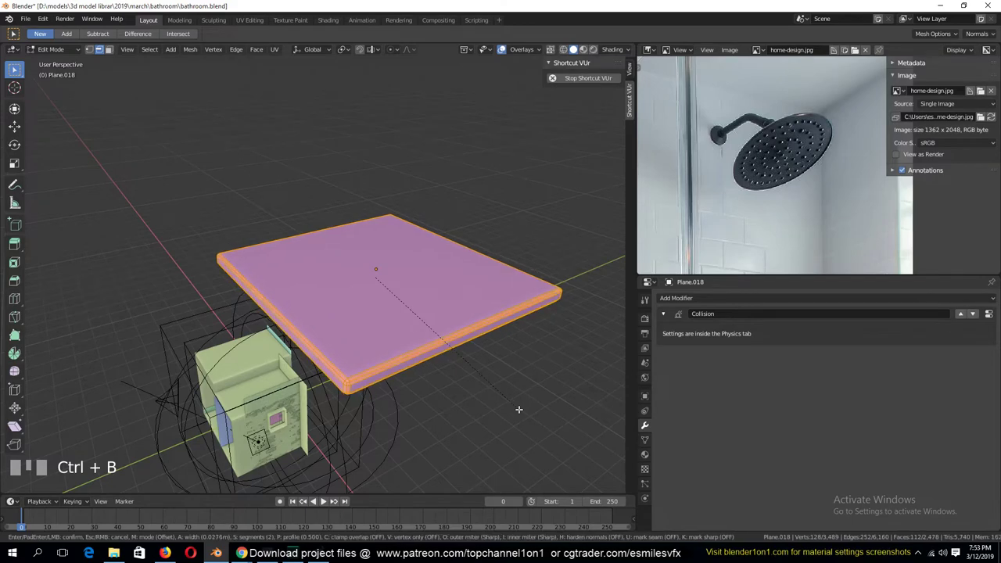
key("Tab")
key("`")
key("alt+a")
key("`")
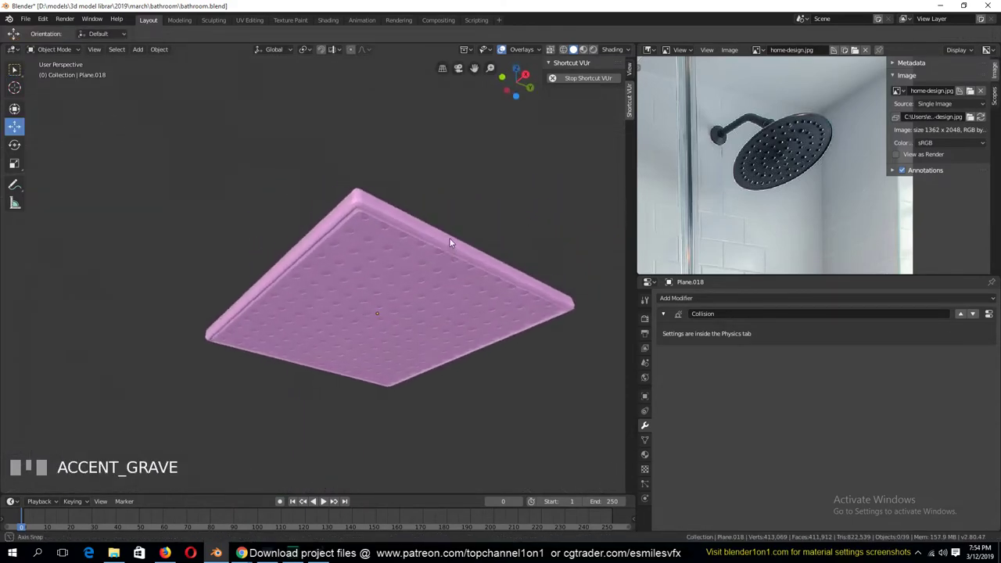
scroll("up", 3)
left_click(454, 245)
Toggle in and out of Edit Mode to refine and check the rounded, perforated plate
key("`")
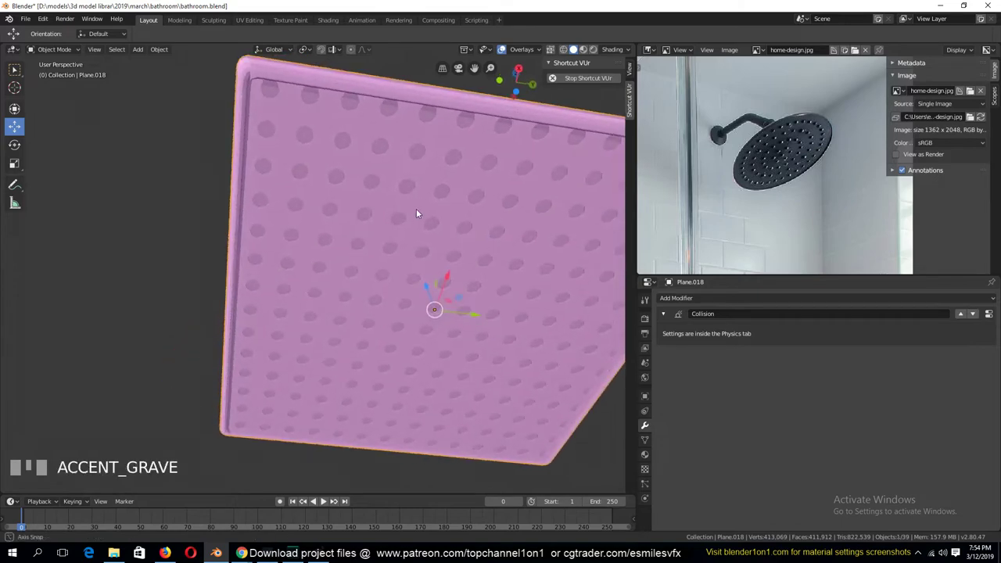
key("Tab")
key("`")
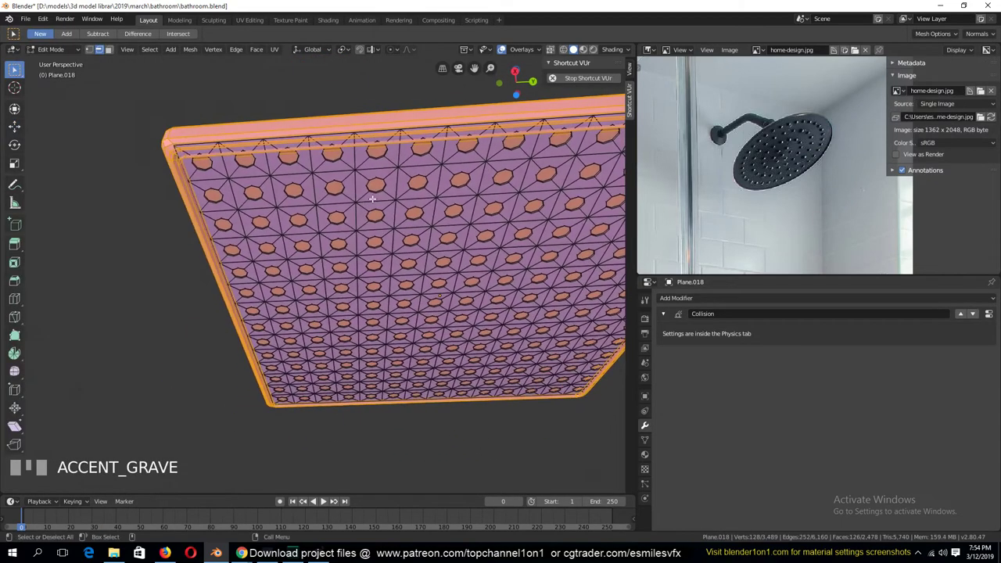
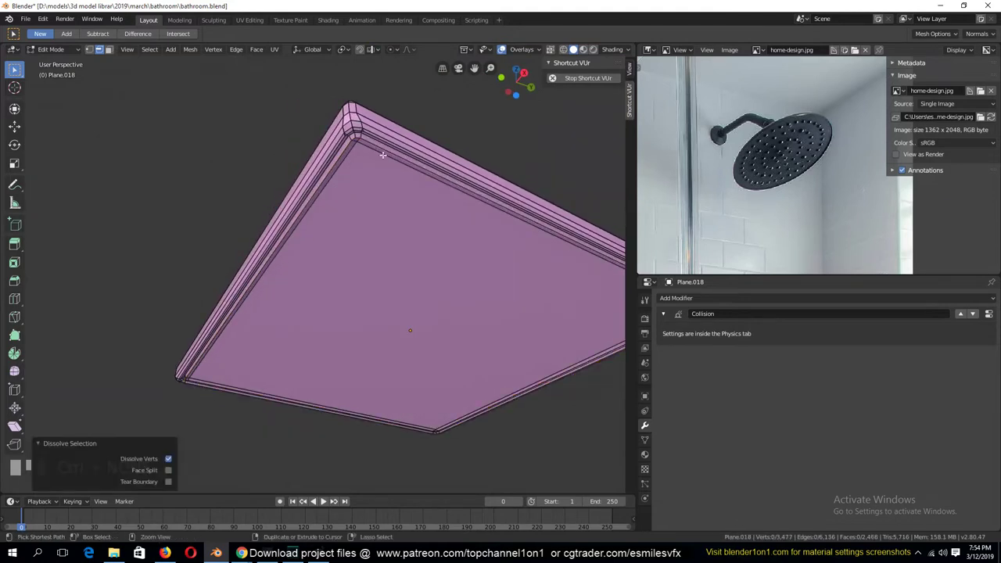
key("Tab")
key("`")
key("Tab")
scroll("down", 3)
key("`")
key("alt+a")
Snap the 3D cursor to the plate centre in top view and add a circle there, editing it from the front
key("`")
left_click(409, 305)
key("KP_7")
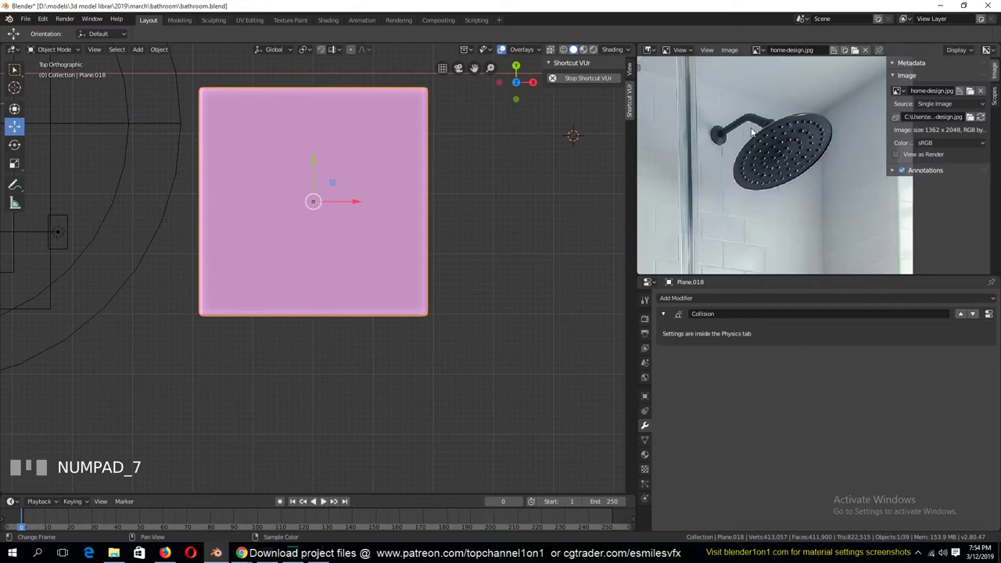
key("alt+a")
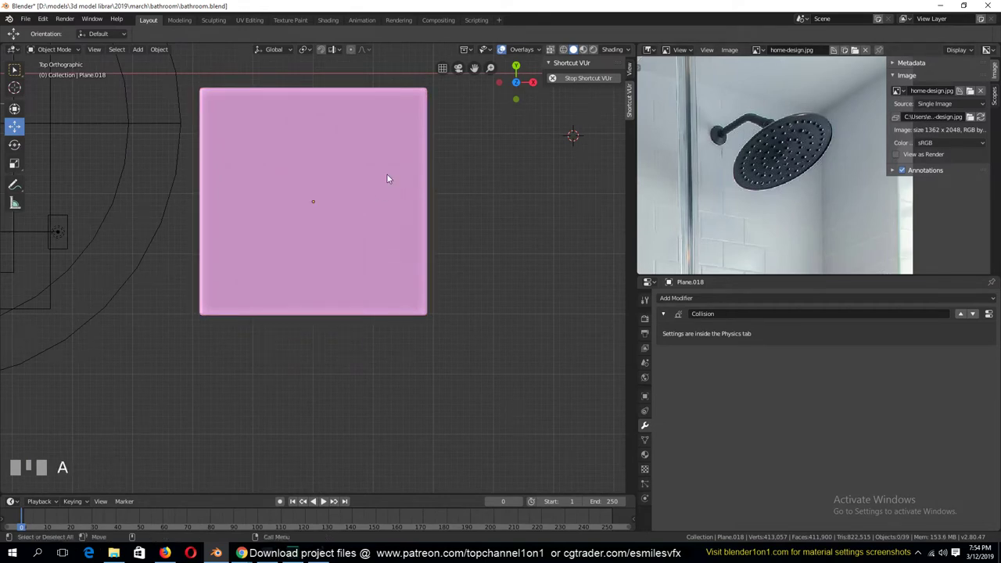
left_click(386, 178)
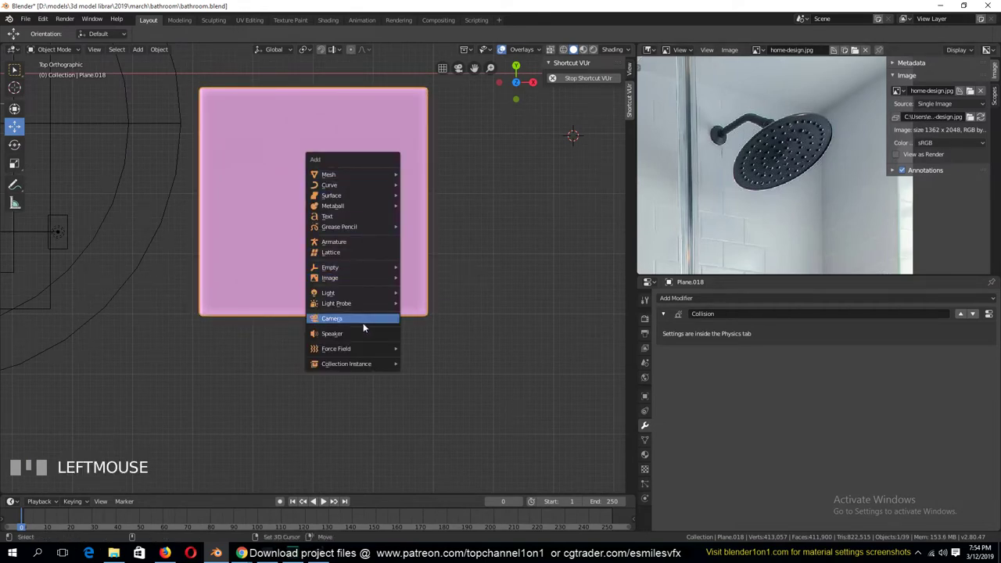
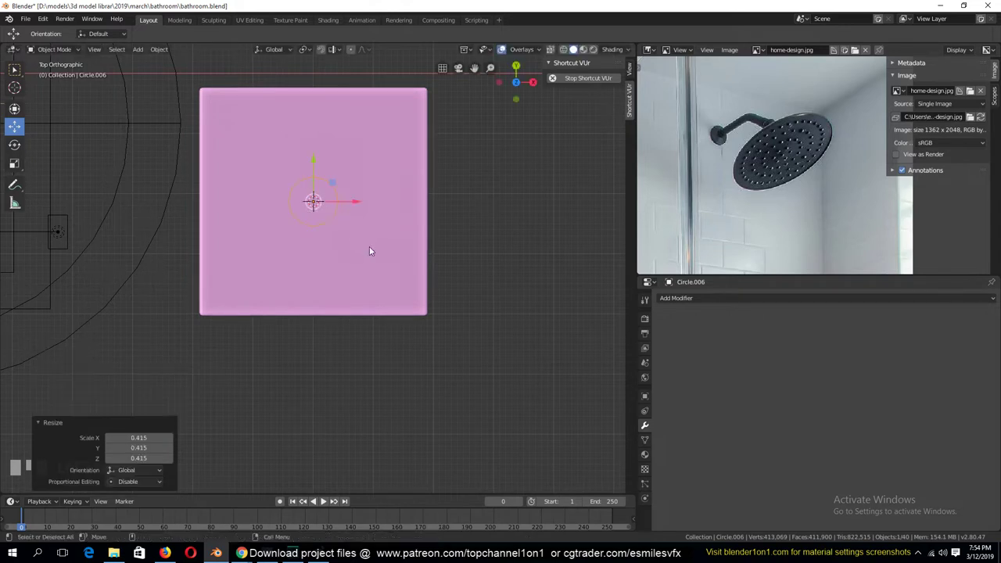
key("e")
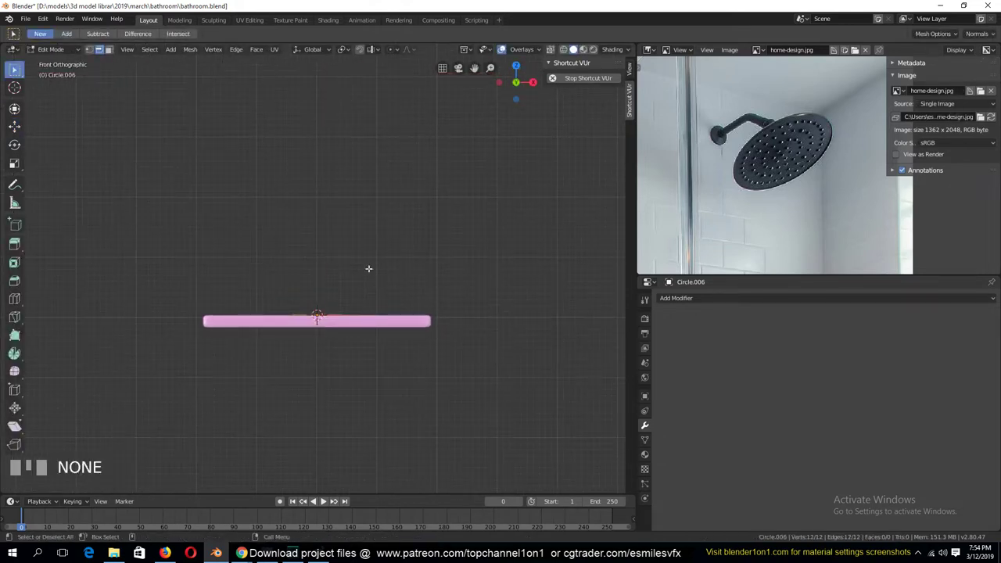
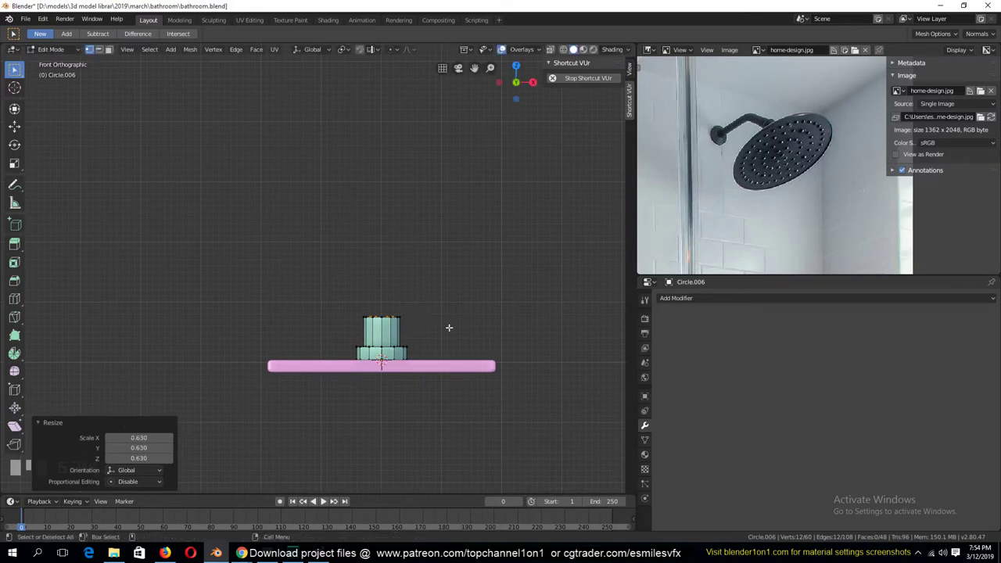
Extrude the circle into successive rings with X-ray on and rescale the end ring
key("alt+a")
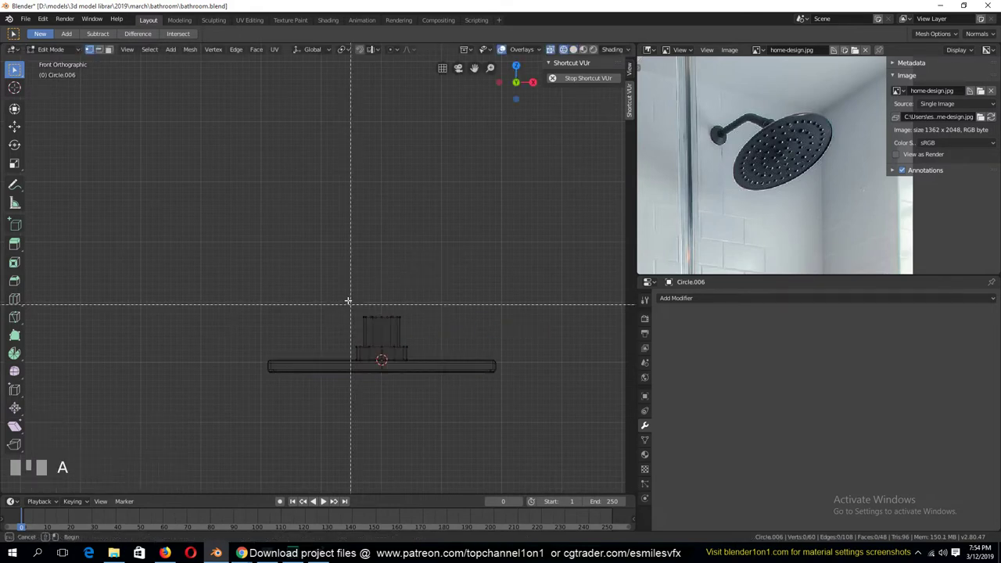
key("b")
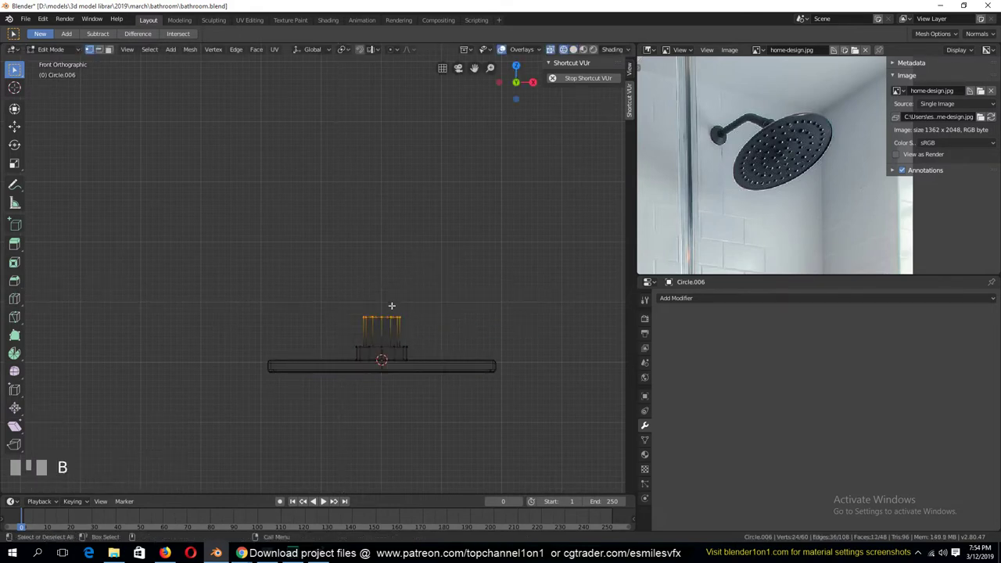
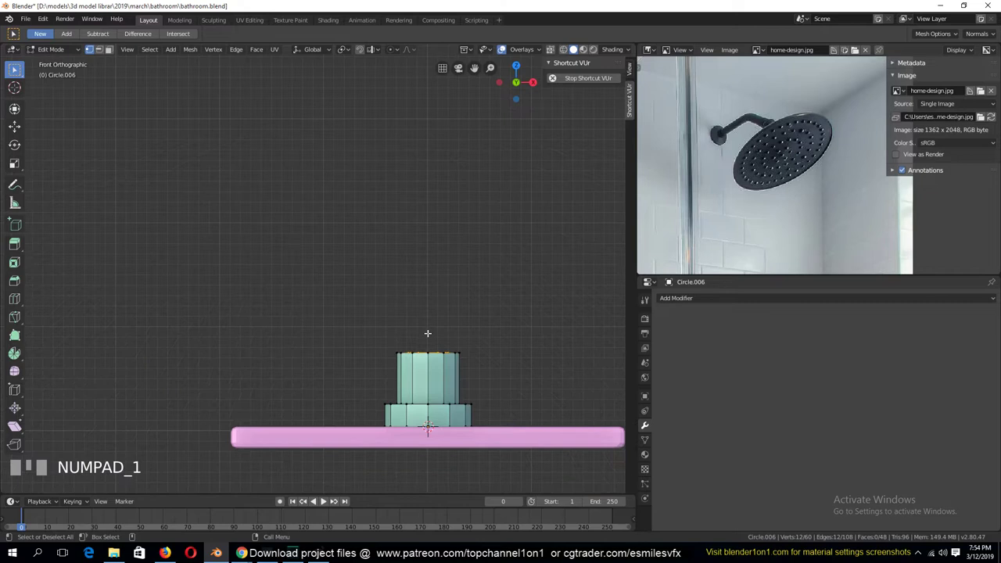
key("e")
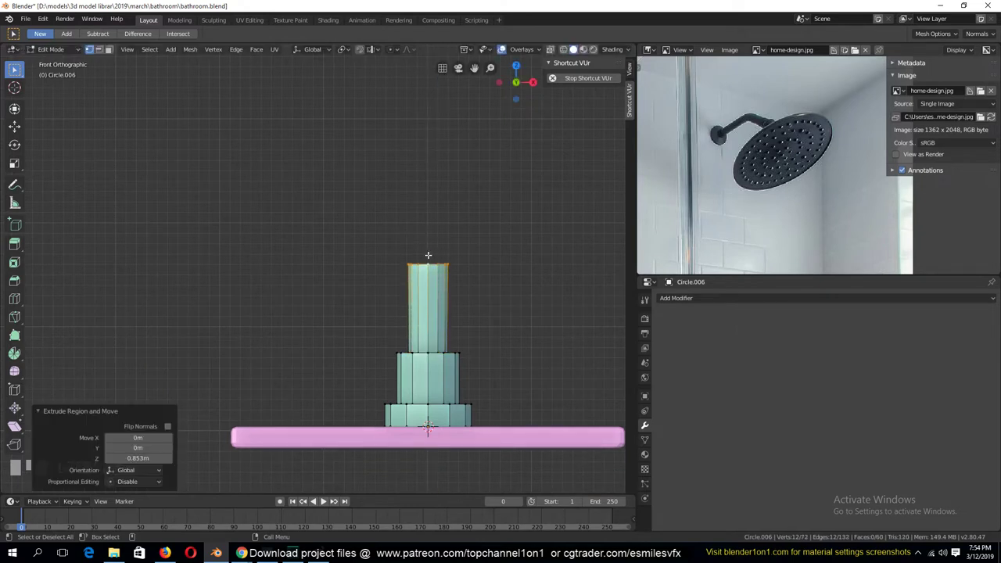
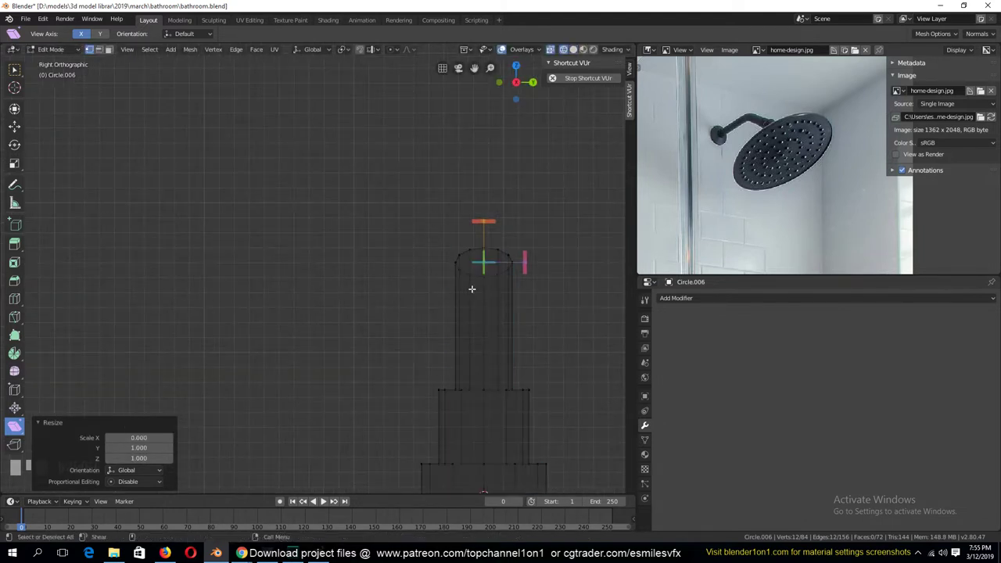
key("alt+a")
key("b")
key("s")
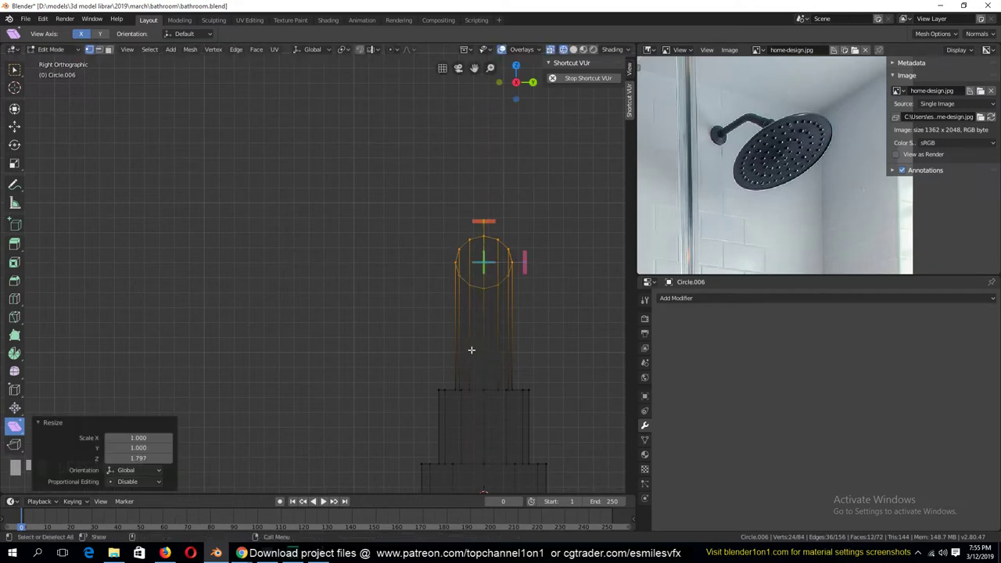
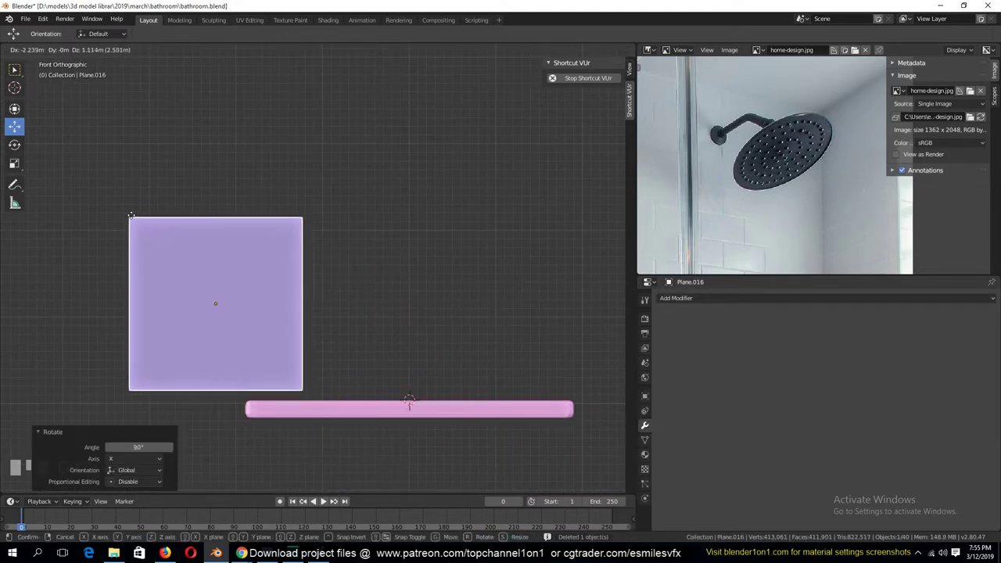
Reduce the plane to a bent edge path with a vertex-bevelled corner tracing the shower arm
key("Tab")
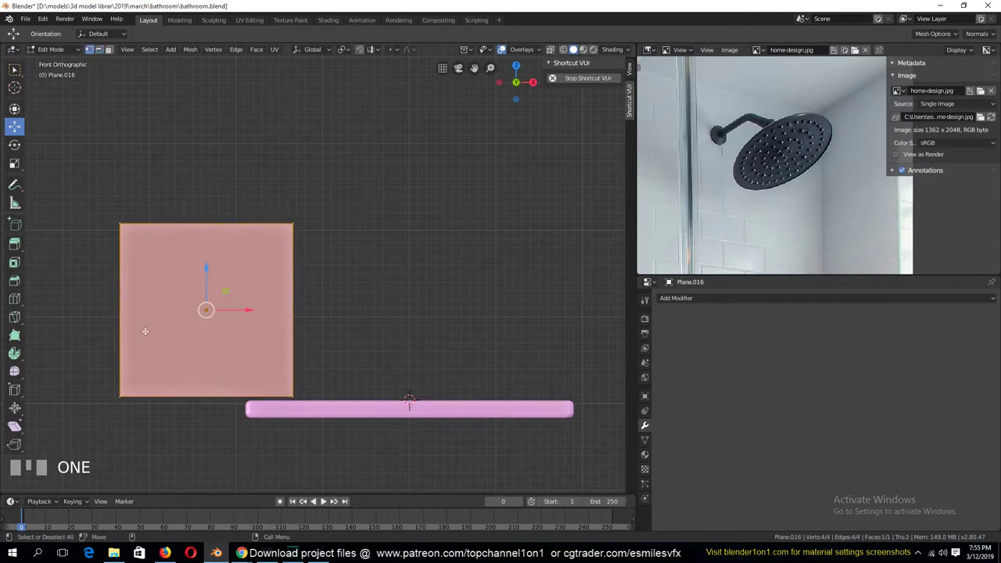
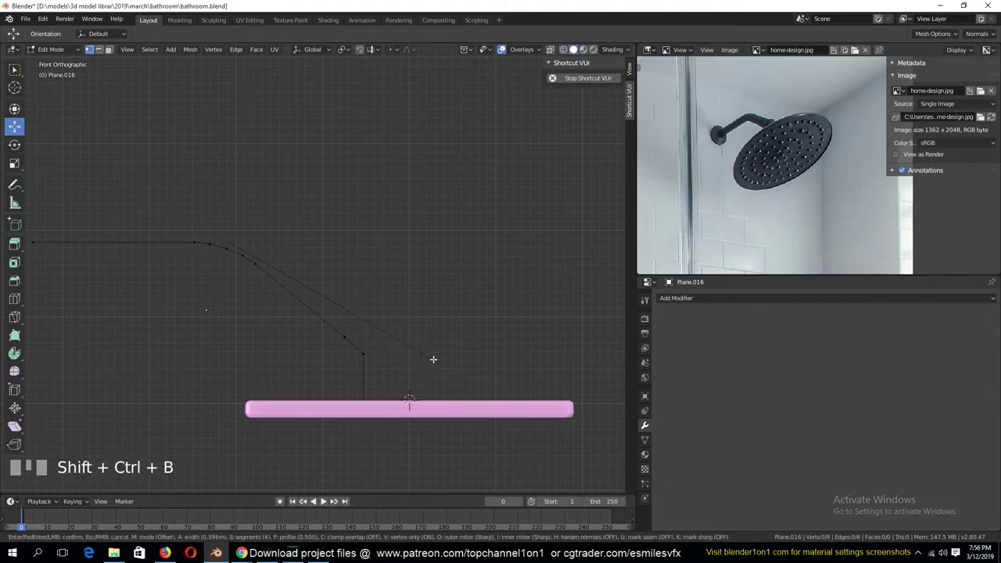
key("Tab")
Convert the bent line to a curve with 0.19 m bevel depth, then back to a mesh tube
left_click(322, 500)
key("Tab")
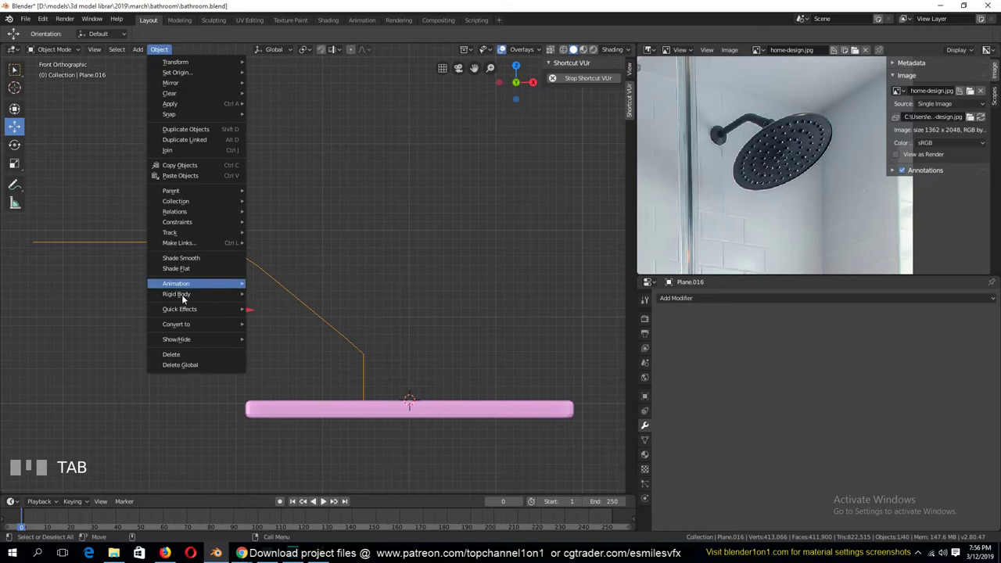
left_click(322, 499)
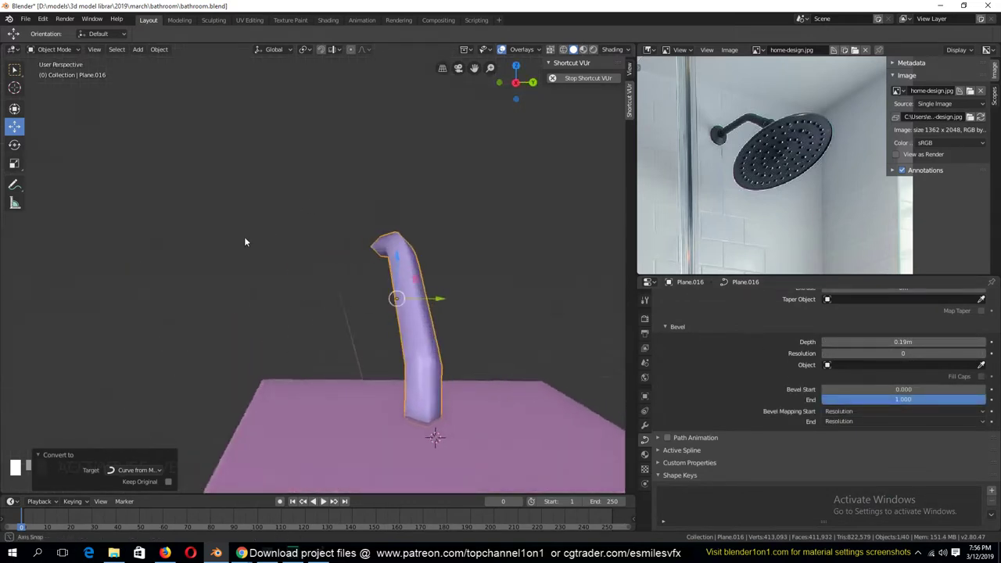
key("`")
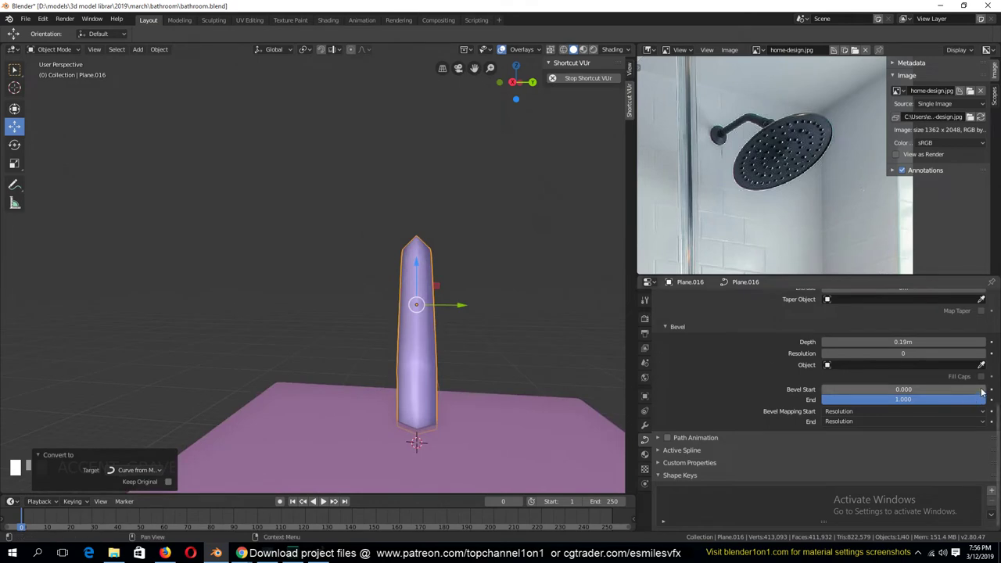
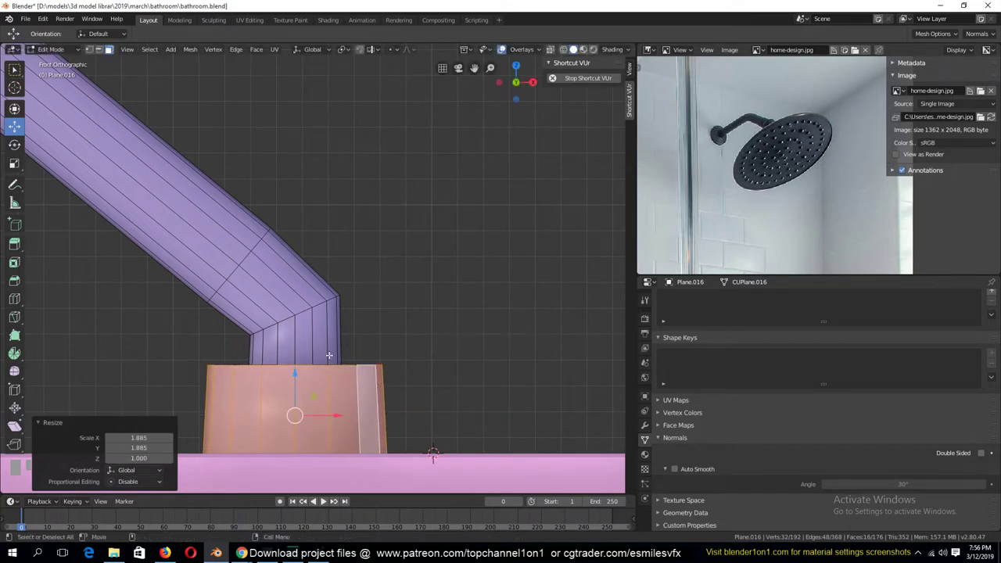
Add edge loops to the shower arm tube and inspect it with X-ray from above
key("Tab")
key("ctrl+r")
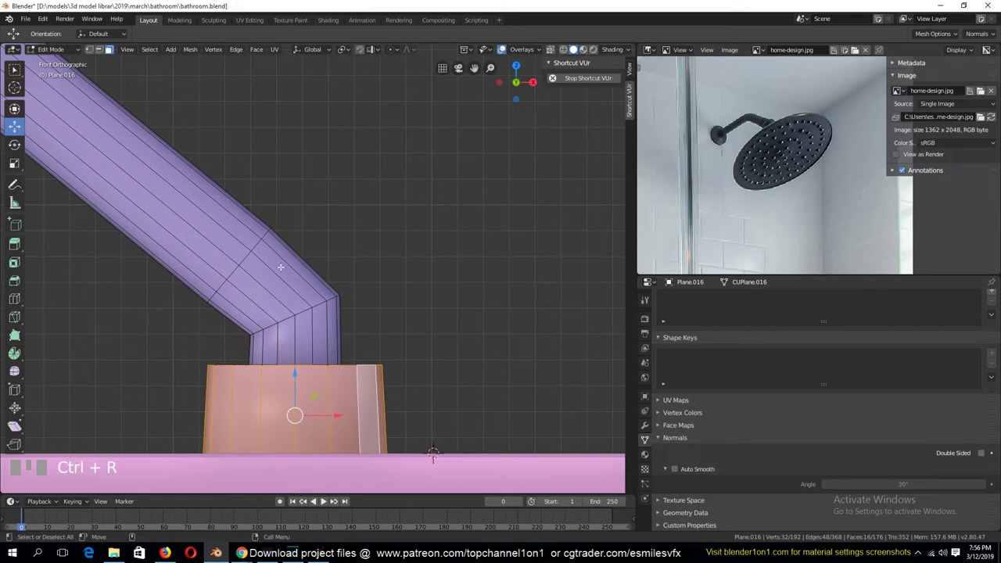
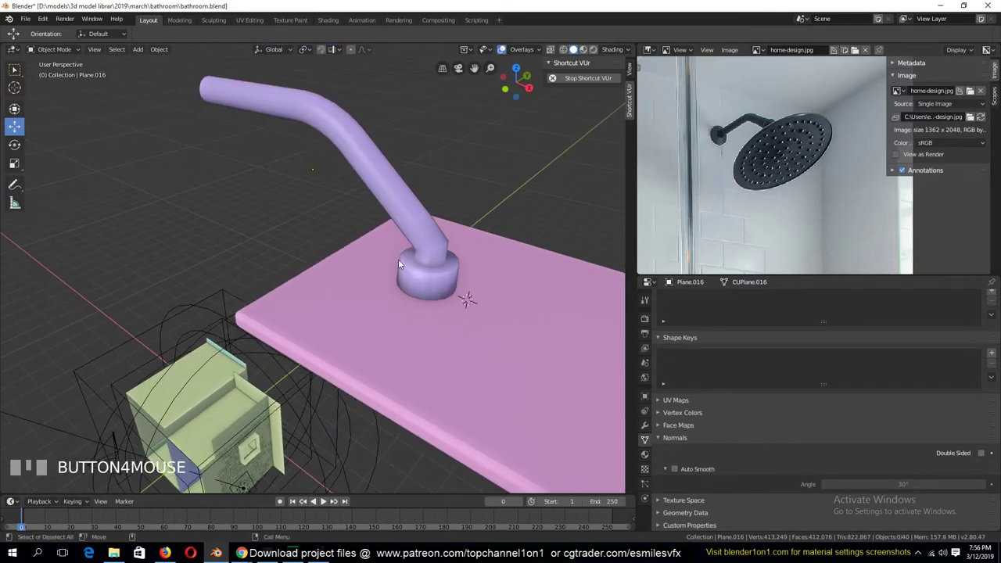
key("`")
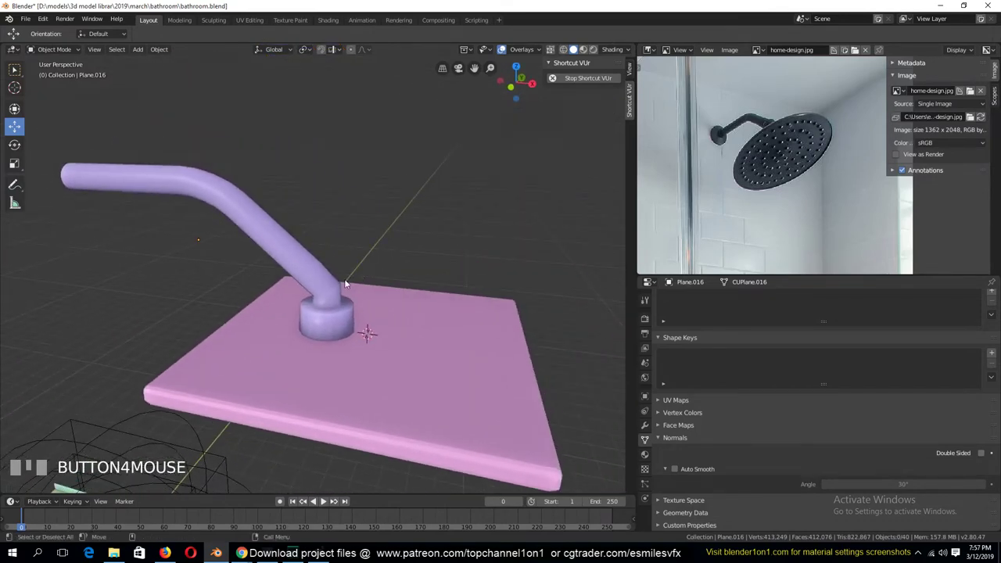
scroll("up", 3)
key("alt+a")
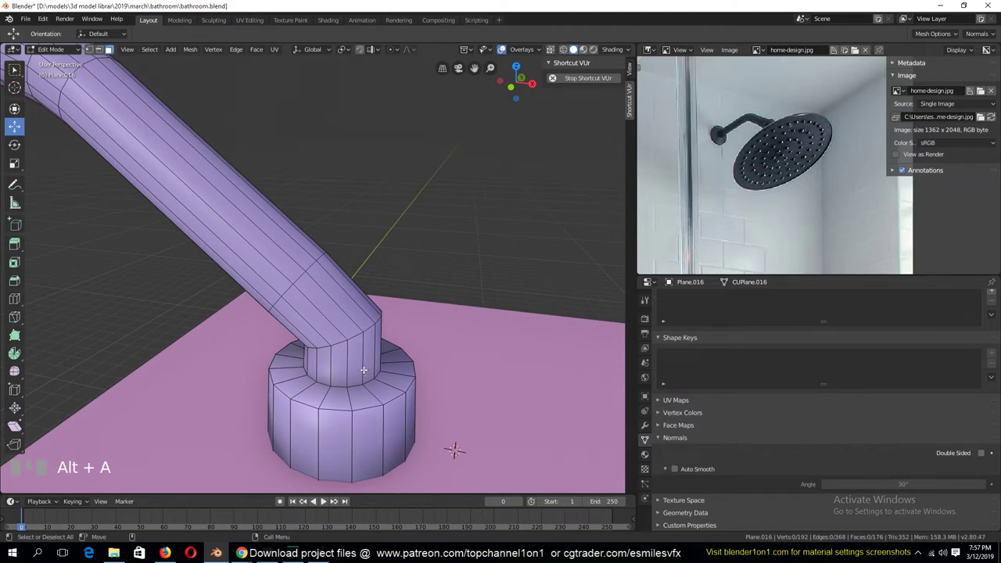
scroll("down", 3)
key("Tab")
key("`")
key("KP_7")
scroll("down", 3)
In front view, reselect the arm in vertex mode with X-ray on, ready to box-select the bend
key("`")
key("KP_1")
scroll("up", 3)
left_click(305, 349)
key("Tab")
key("Tab")
left_click(377, 380)
key("Tab")
key("1")
key("alt+a")
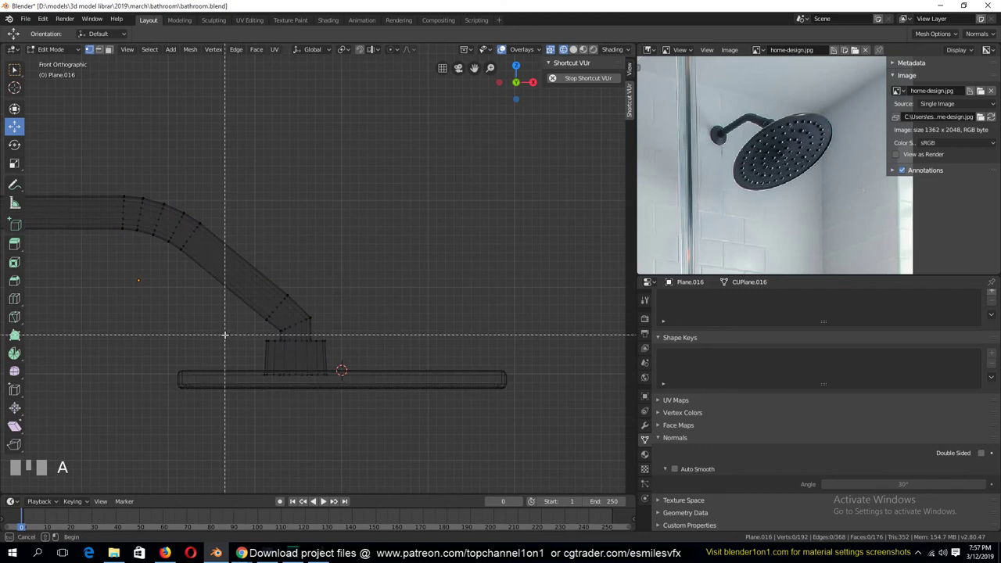
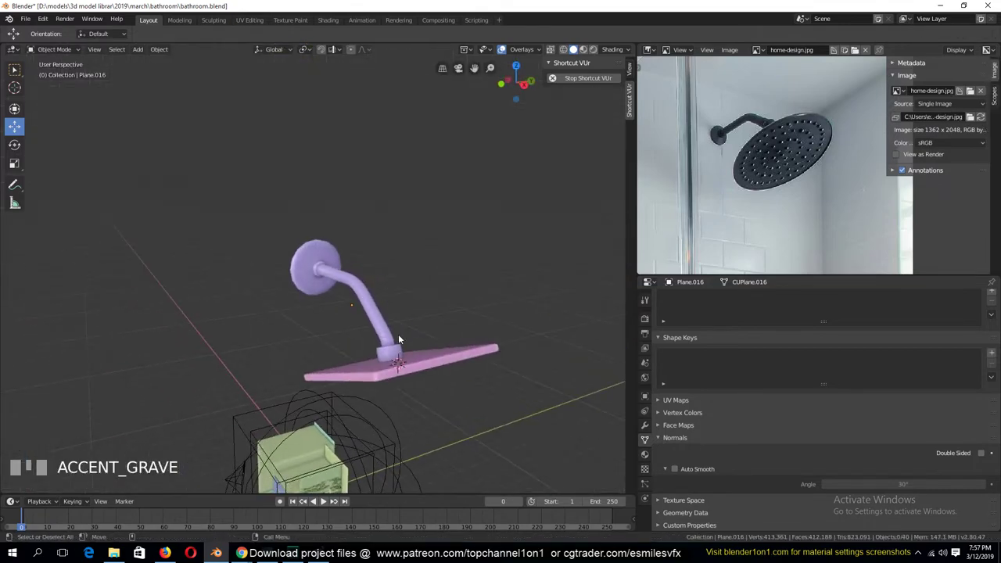
Join the shower head parts into one object and view it see-through from the front
left_click(403, 339)
left_click(360, 282)
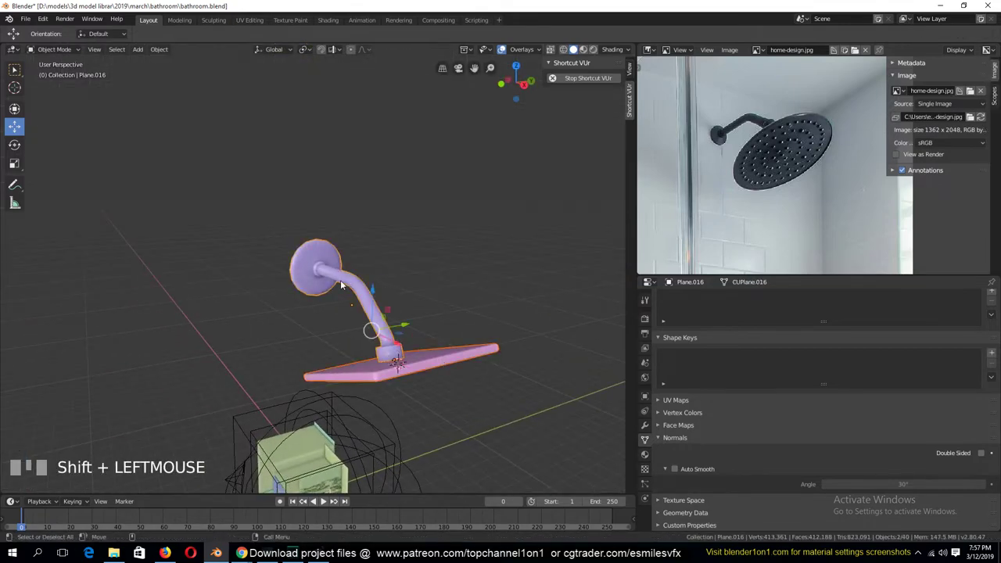
key("ctrl+j")
key("KP_1")
key("alt+a")
left_click(328, 258)
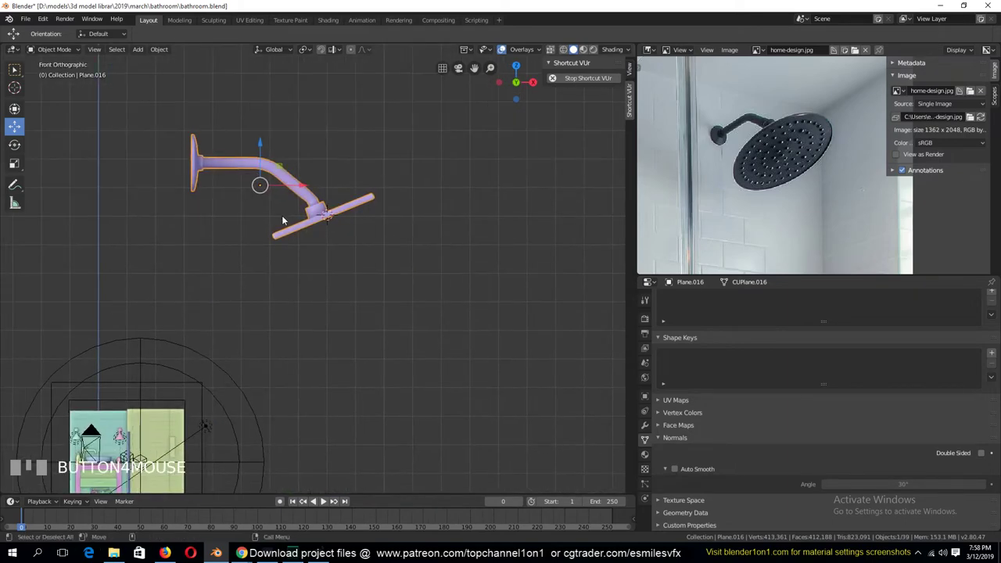
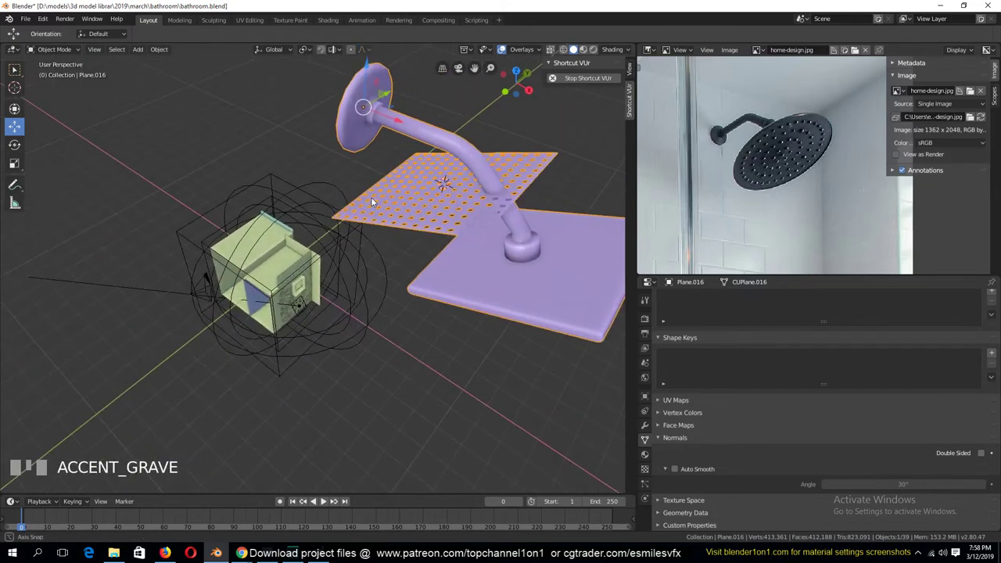
Frame the fixture from the front and enter Edit Mode to pick the head's edge loop
key("KP_1")
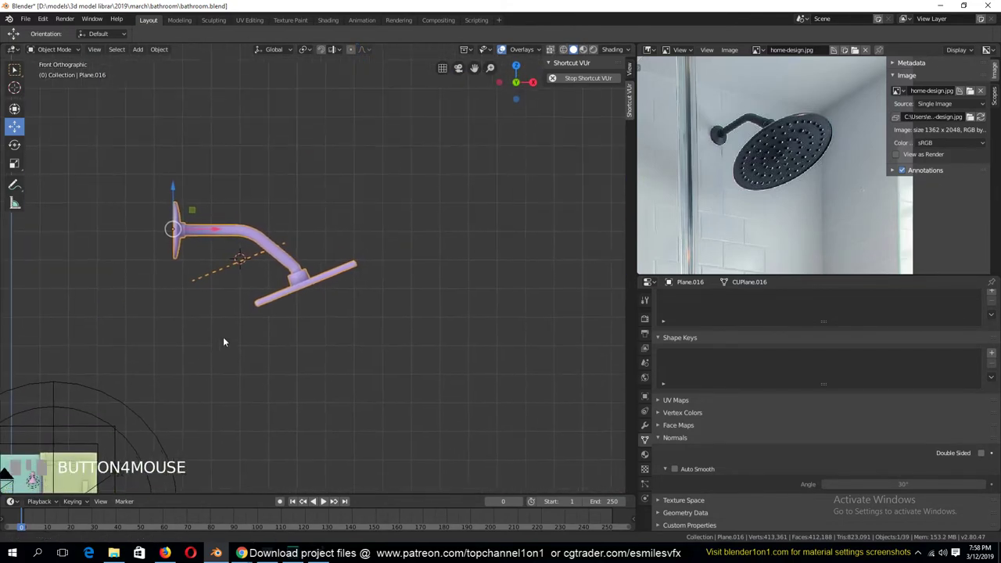
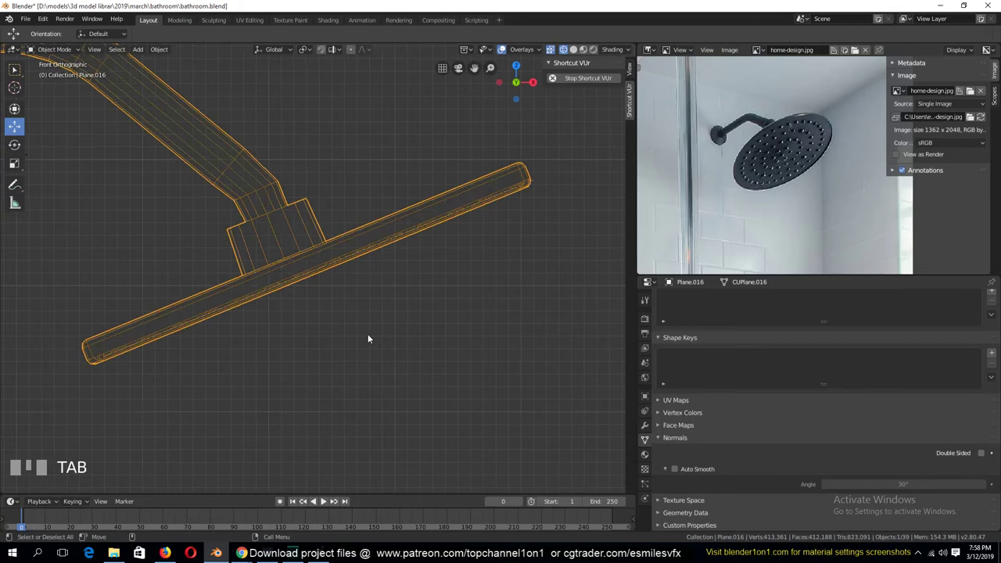
key("Tab")
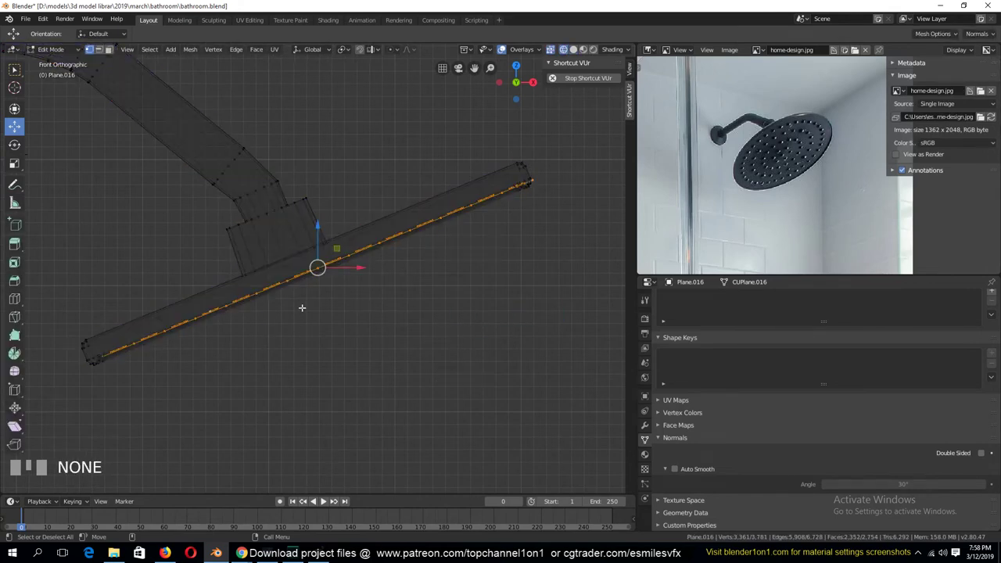
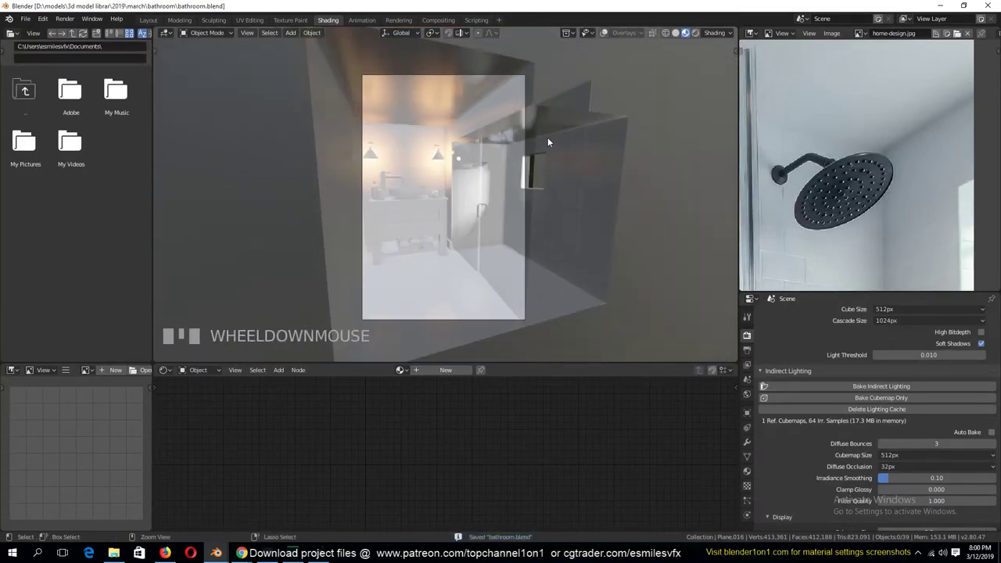
Scroll the view while the Add Mesh list is open in the Layout workspace
scroll("up", 3)
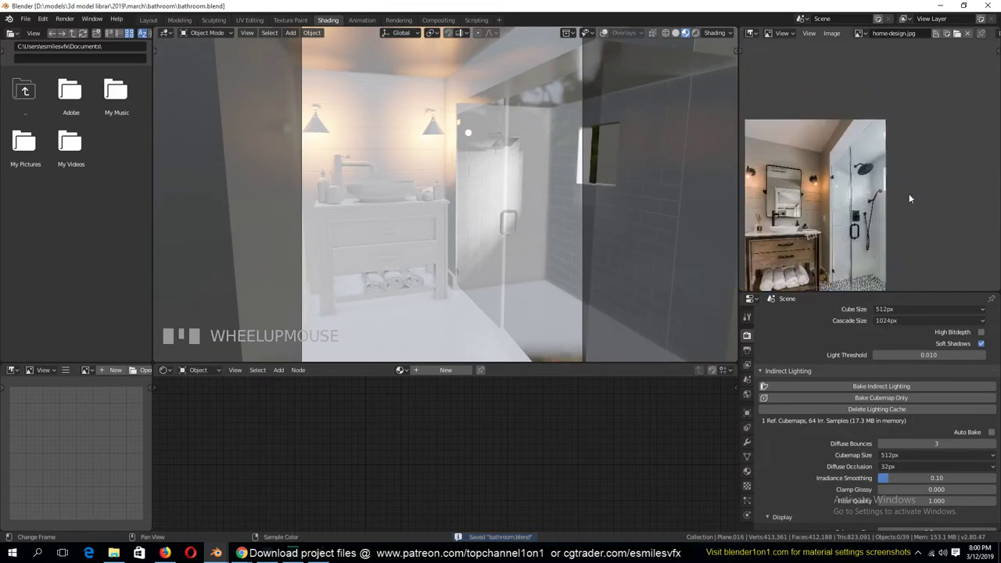
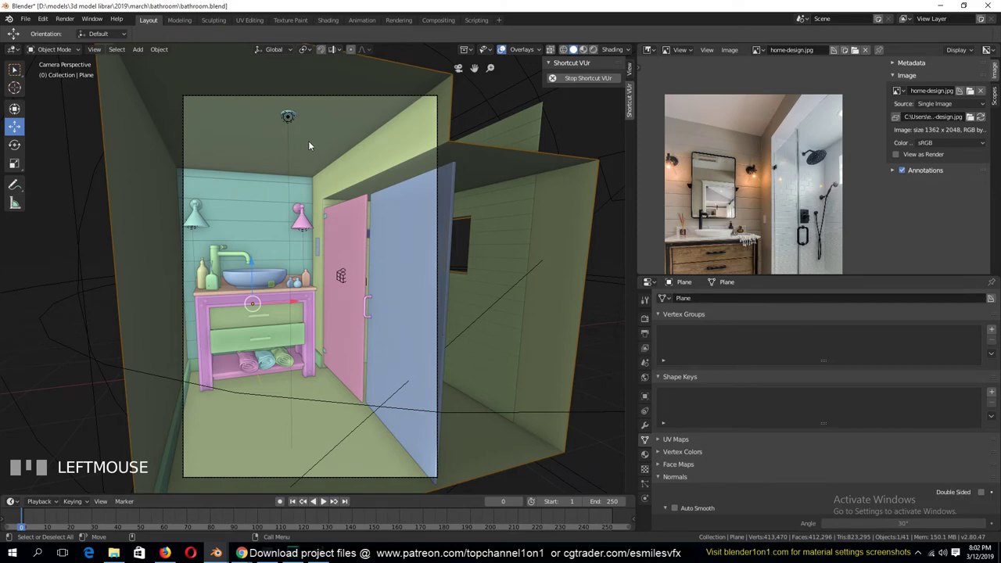
View the bathroom from the front and side with the ceiling lamp in sight
scroll("up", 3)
key("alt+a")
key("b")
scroll("down", 3)
key("KP_1")
key("KP_3")
key("KP_1")
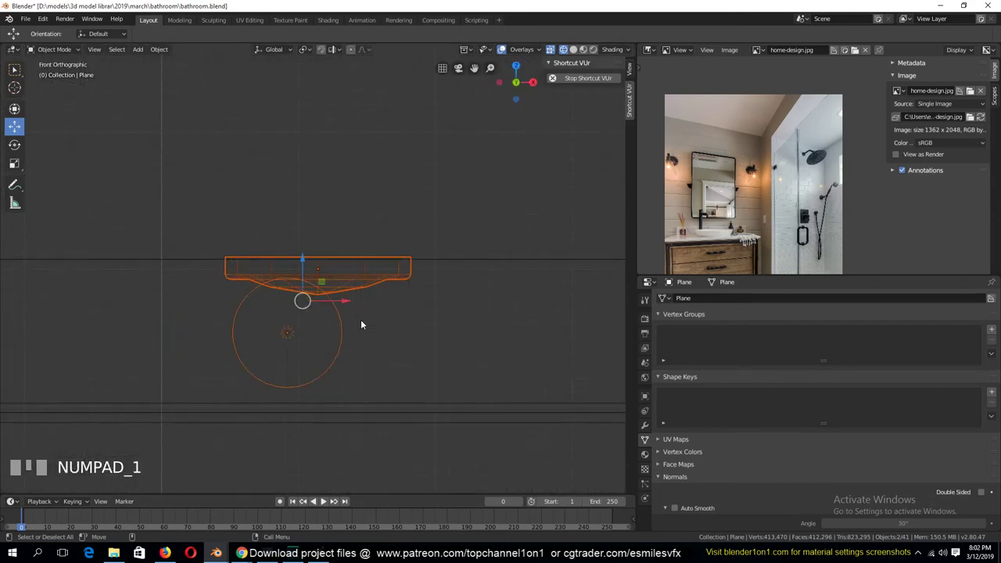
key("KP_3")
Select the ceiling lamp with its point light and duplicate them for a second fixture
left_click(224, 345)
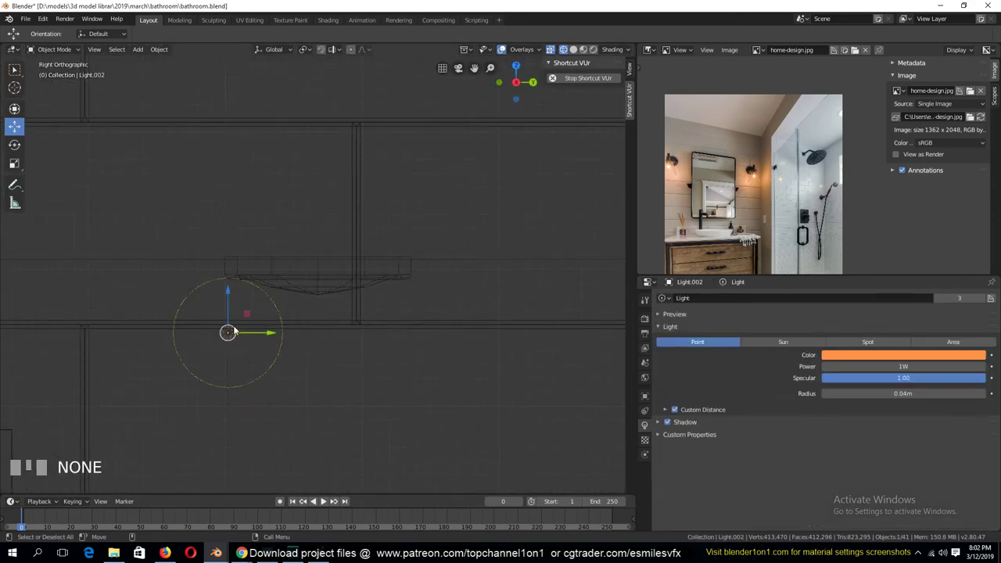
left_click_drag(253, 313, 280, 280)
scroll("down", 3)
key("KP_1")
key("alt+d")
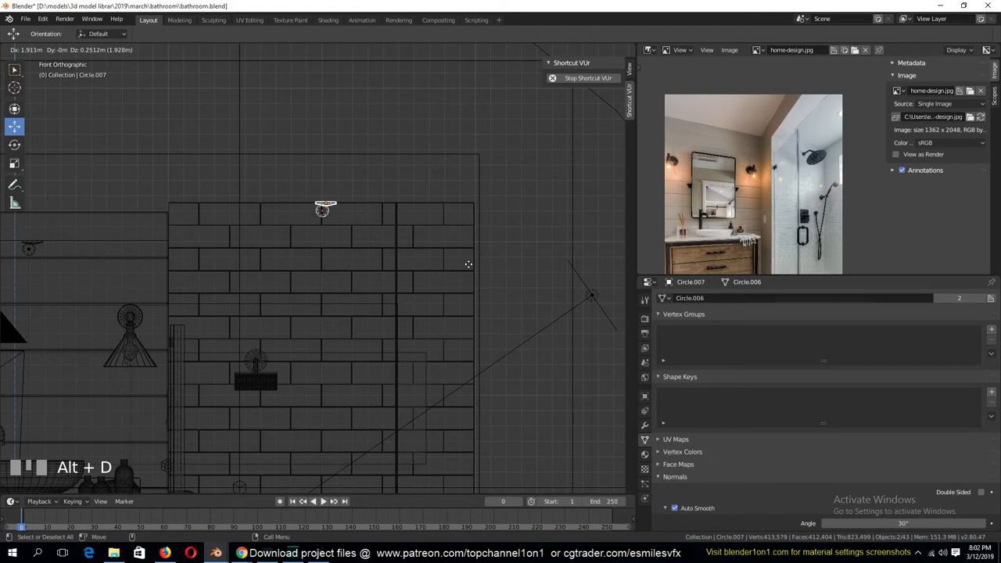
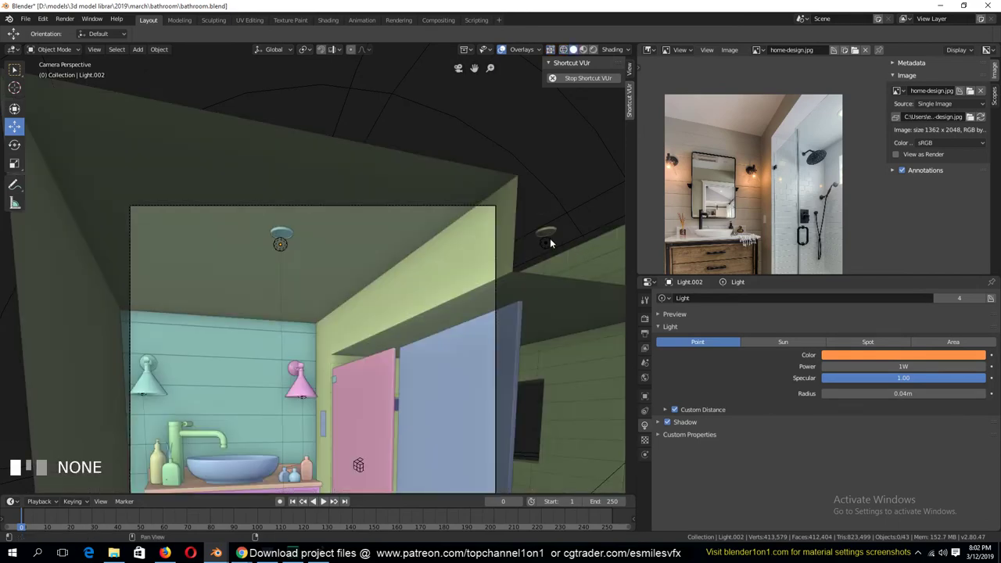
Orbit up toward the ceiling to check the duplicated lamp's position against it
left_click_drag(553, 242, 547, 246)
key("`")
scroll("down", 3)
key("`")
scroll("up", 3)
key("`")
key("`")
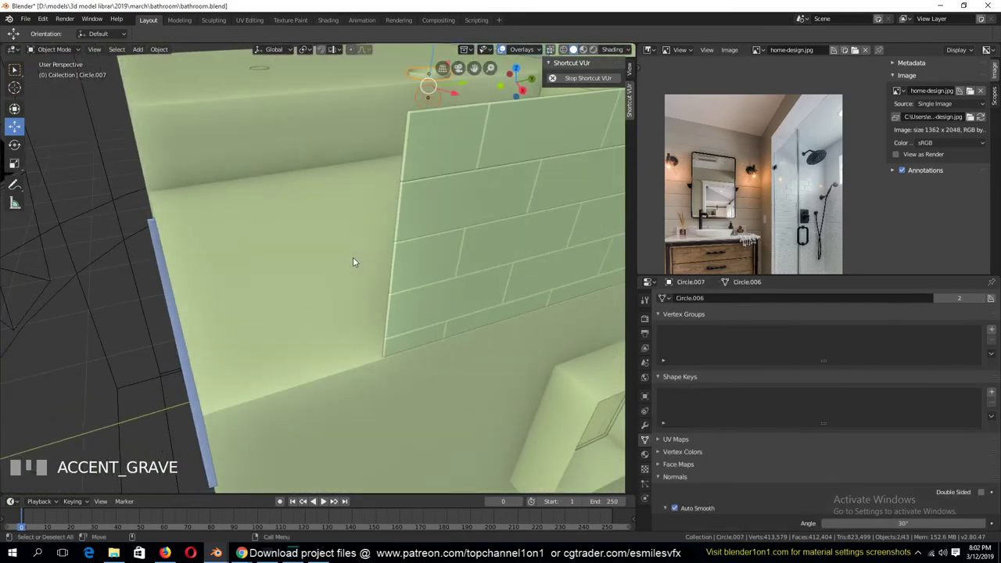
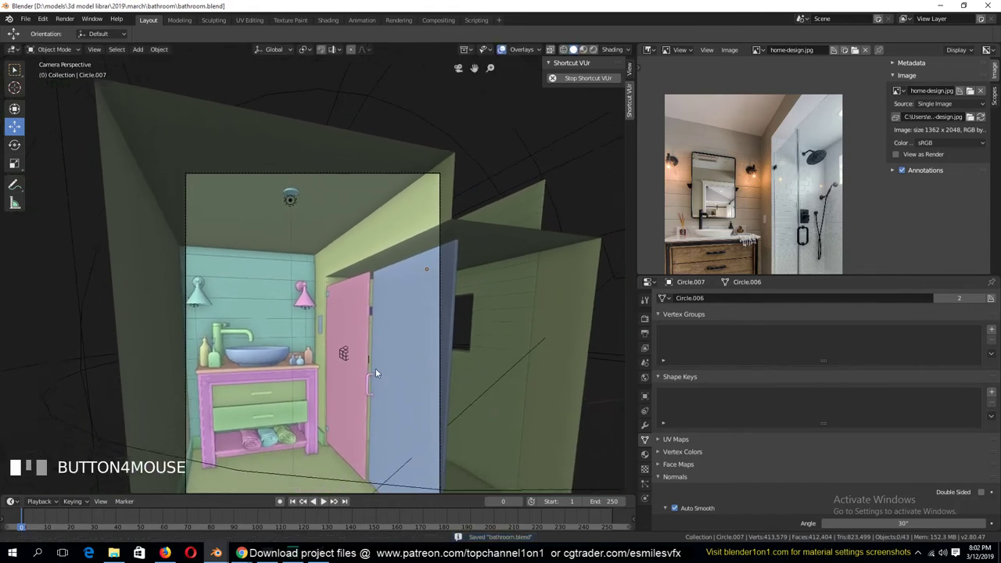
Switch the viewport look-dev world to an HDRI so an outdoor environment lights the room
scroll("down", 3)
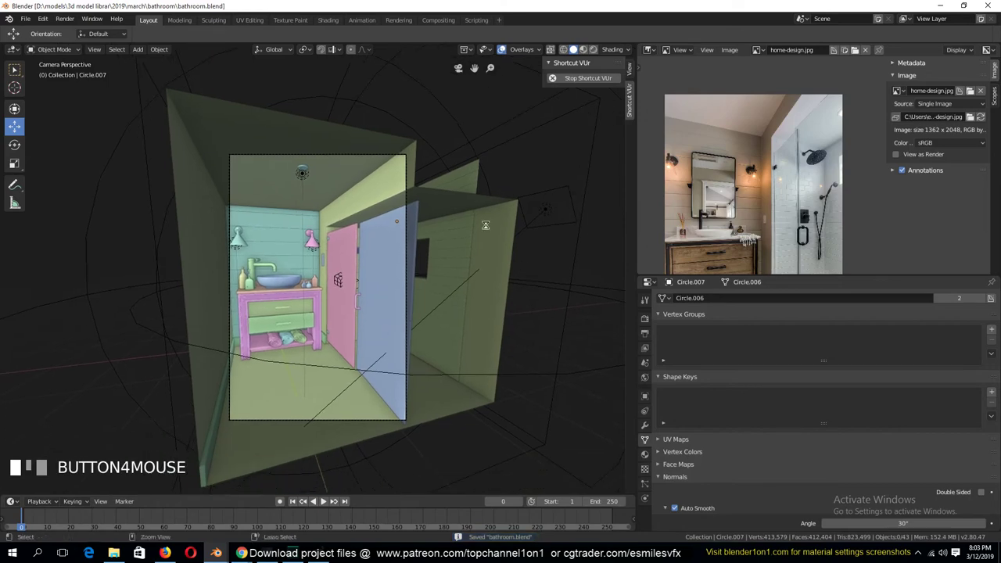
scroll("up", 3)
left_click(337, 23)
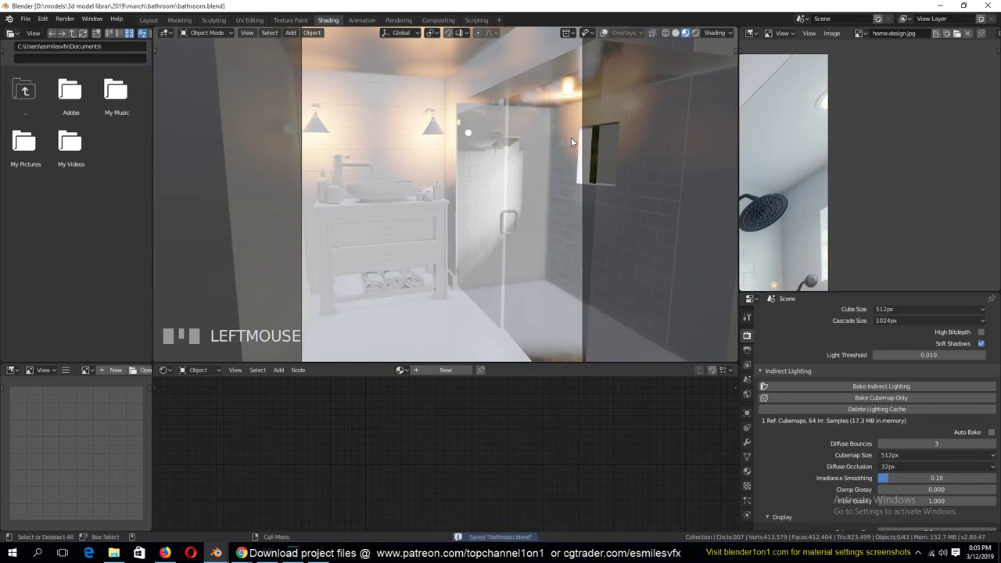
scroll("down", 3)
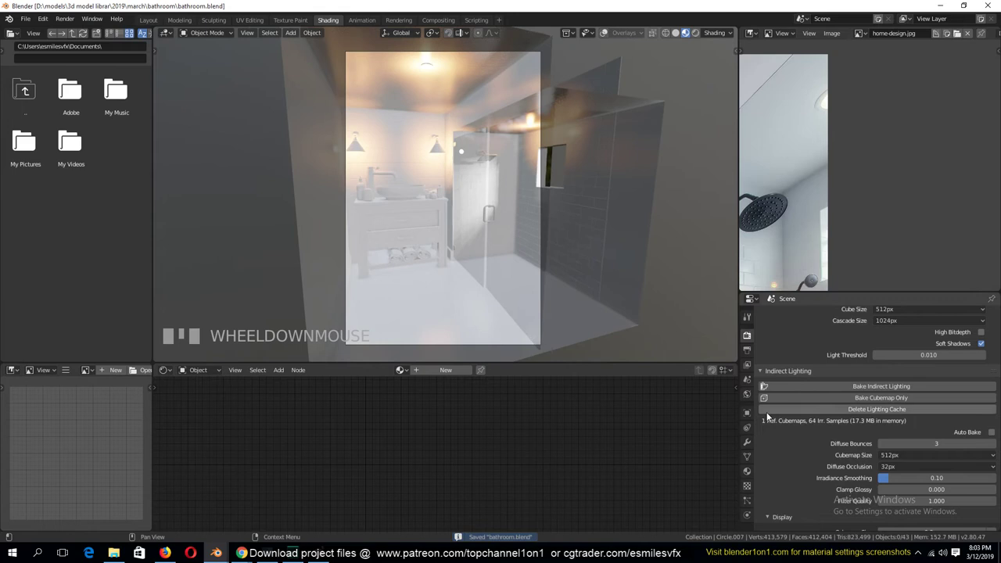
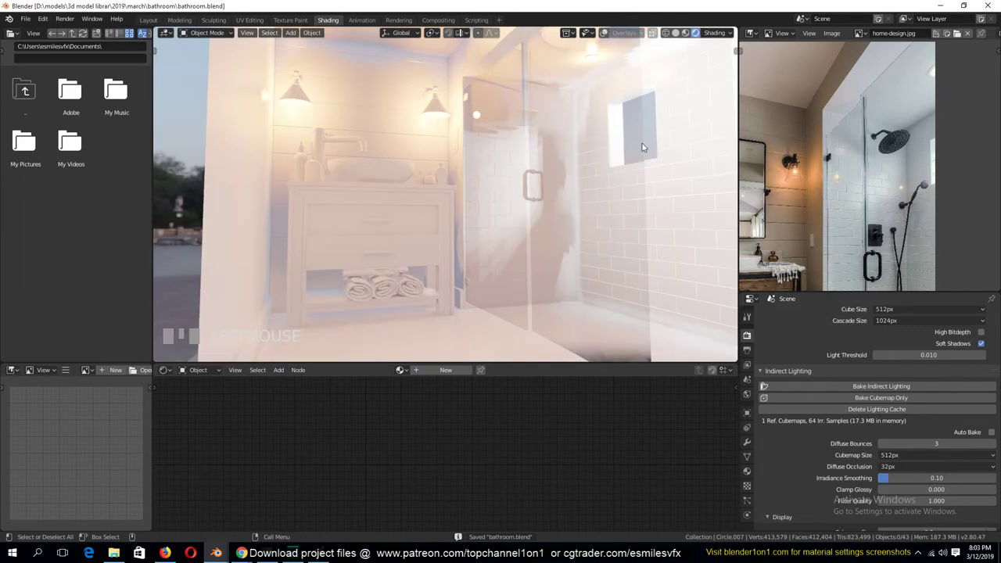
Fly the view through the bathroom, around the shower and back outside the room
key("`")
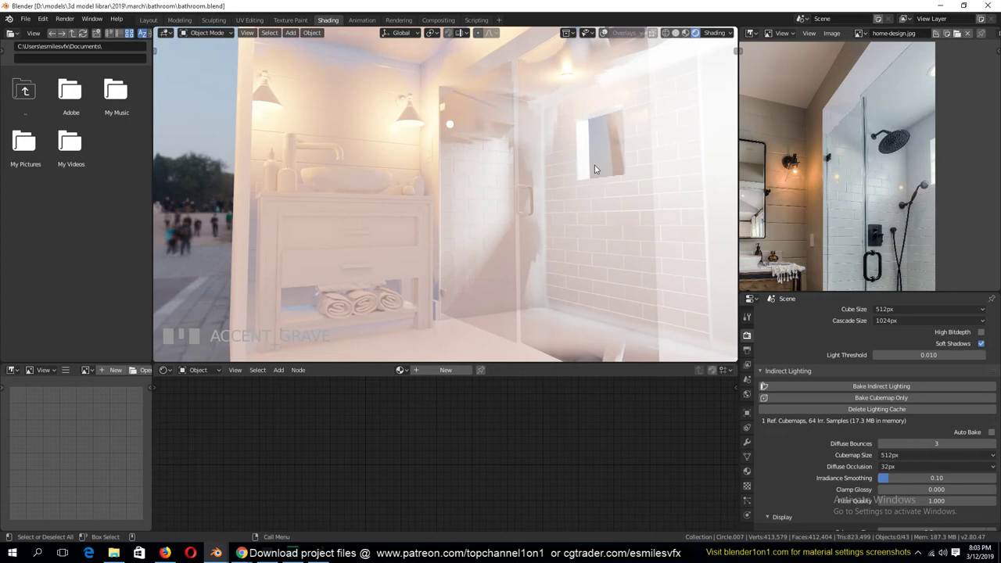
key("KP_0")
key("`")
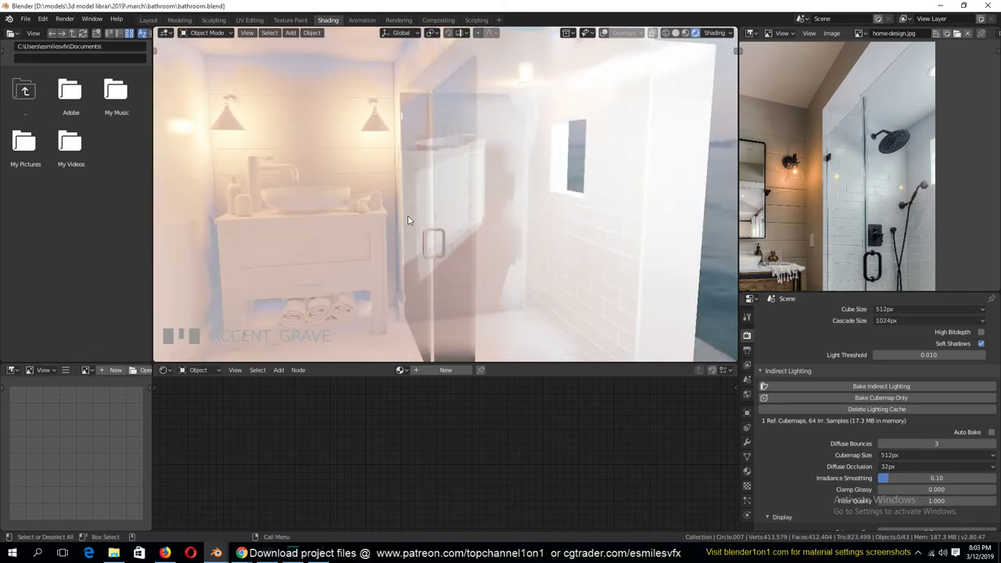
scroll("down", 3)
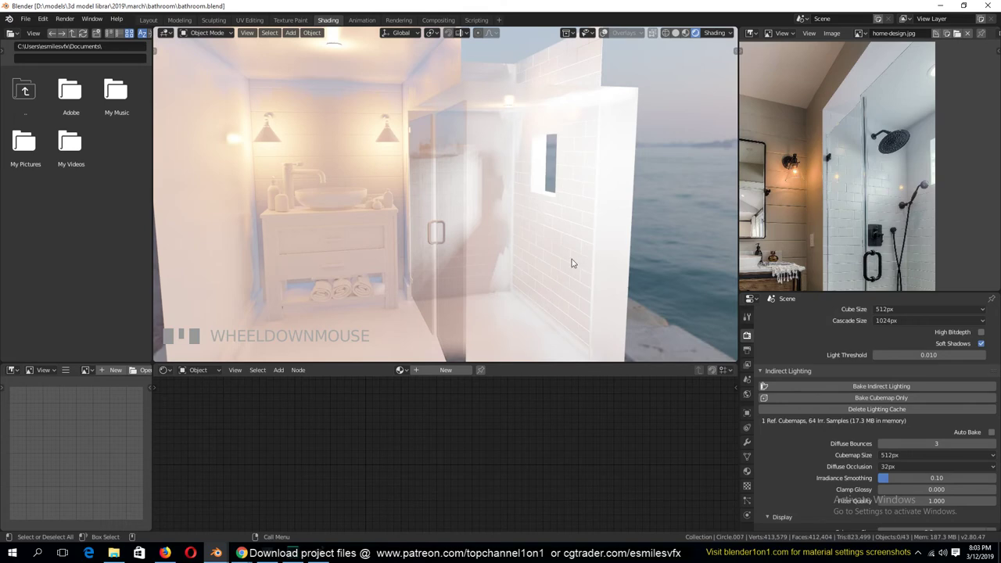
key("`")
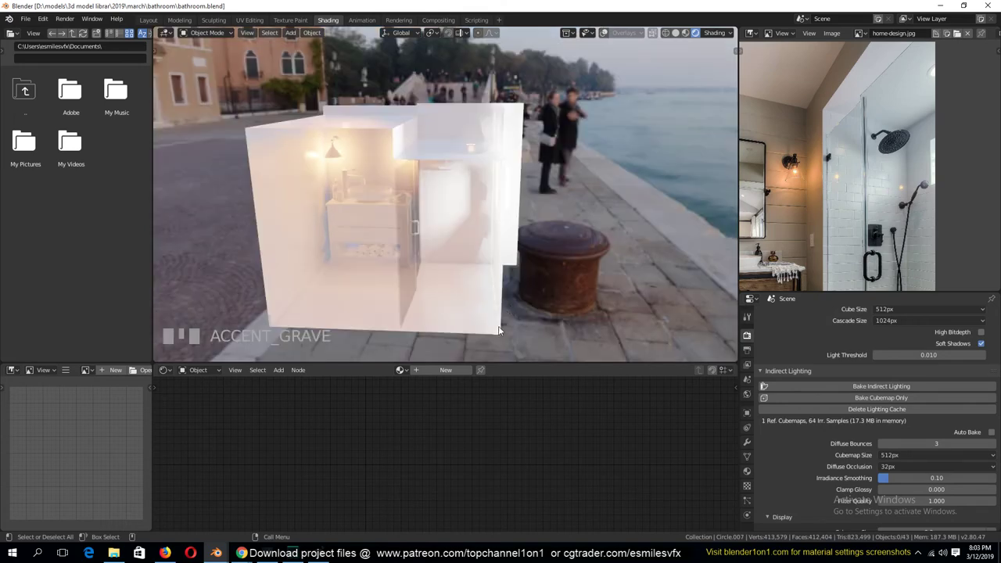
Select the wall plane and return to the Layout workspace in solid shading
left_click(473, 287)
key("`")
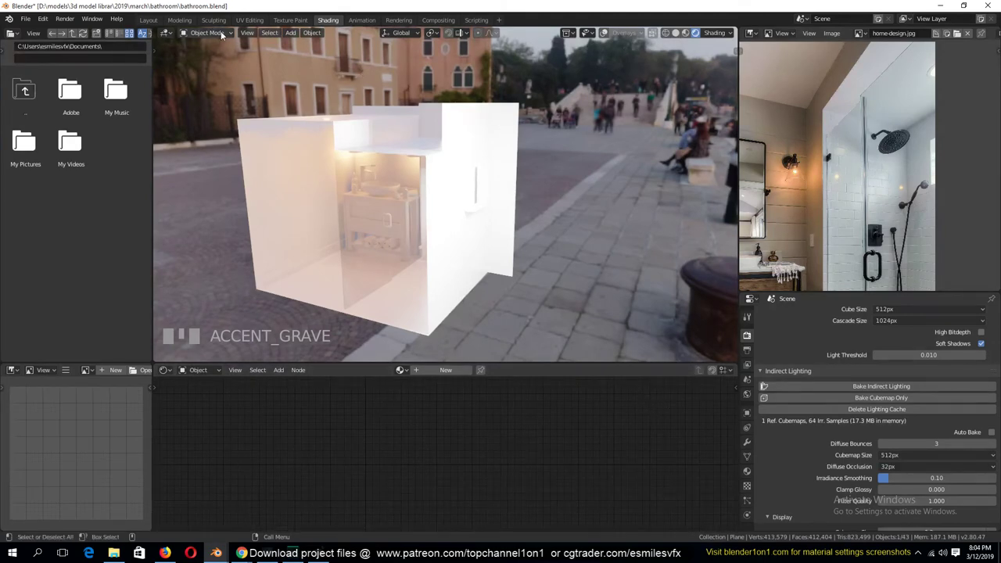
left_click(150, 25)
key("`")
scroll("down", 3)
left_click(573, 51)
key("`")
Select faces of the thin shower wall and separate them into their own object
left_click(419, 320)
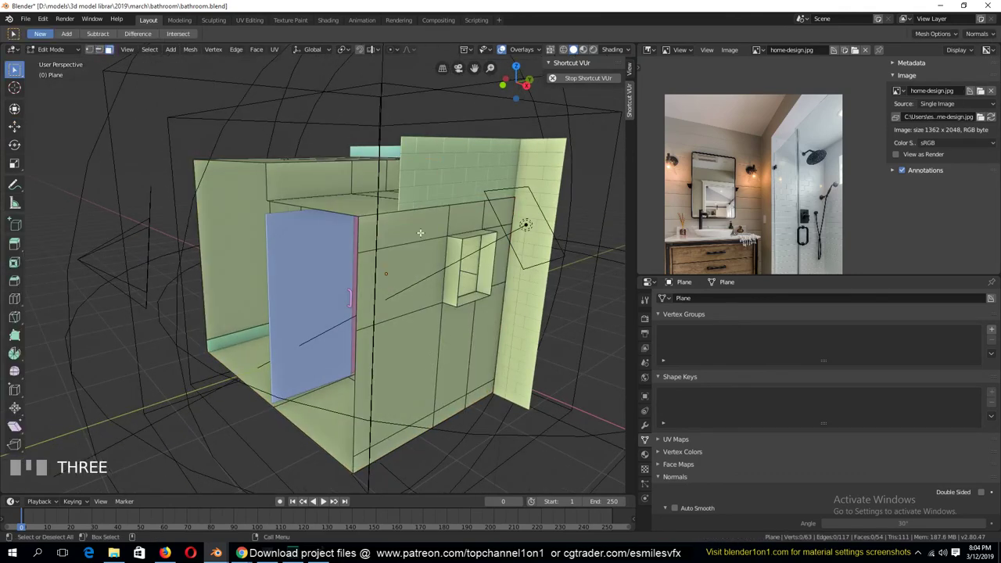
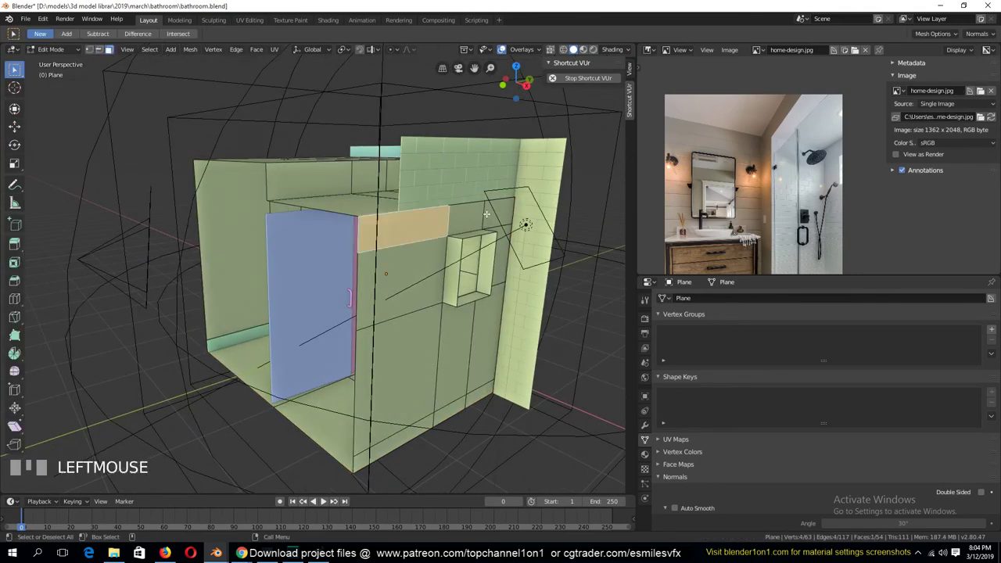
key("2")
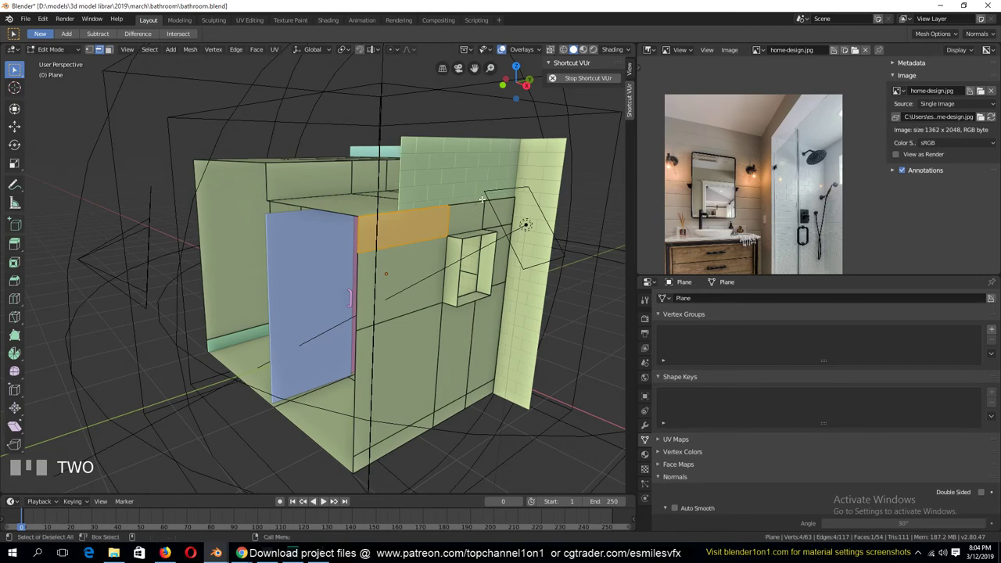
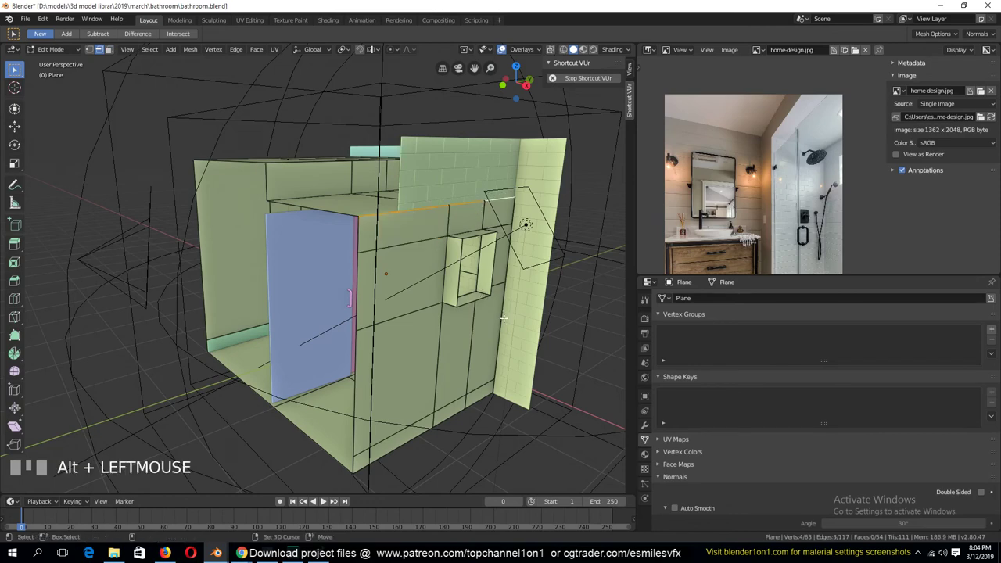
key("`")
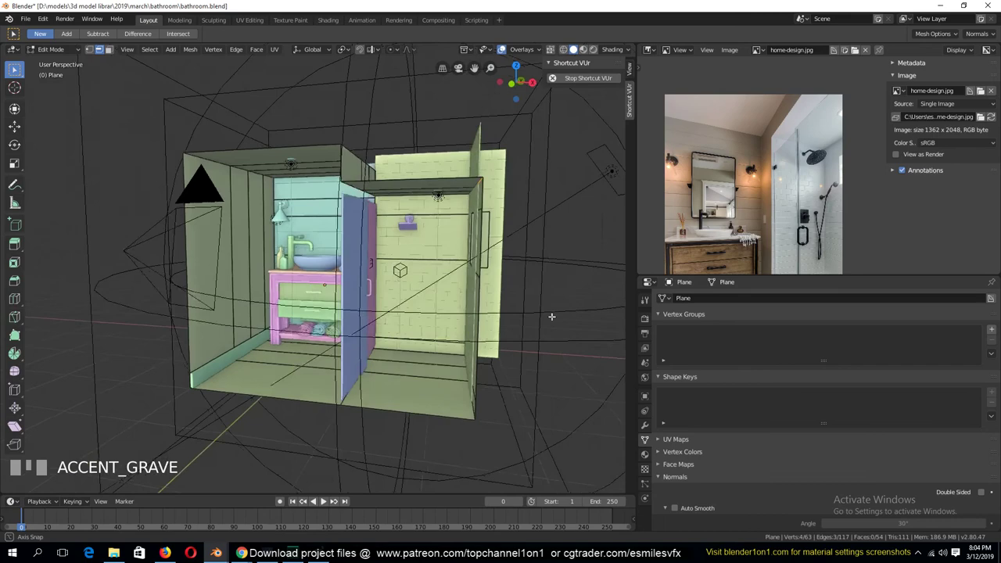
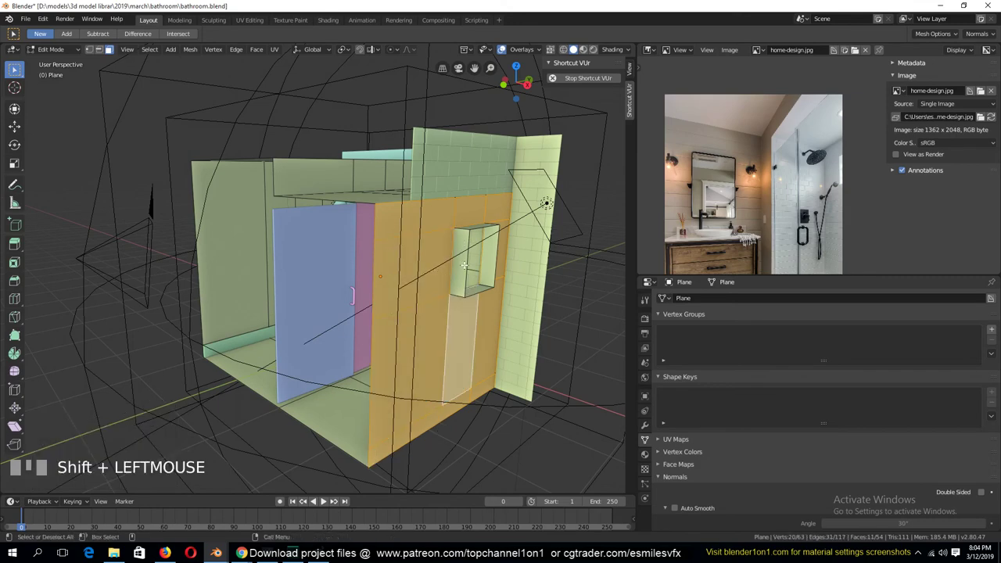
key("p")
key("Tab")
left_click(441, 323)
key("Tab")
Move the separated wall piece along X, select the other wall mesh, then return to camera view
key("a")
key("e")
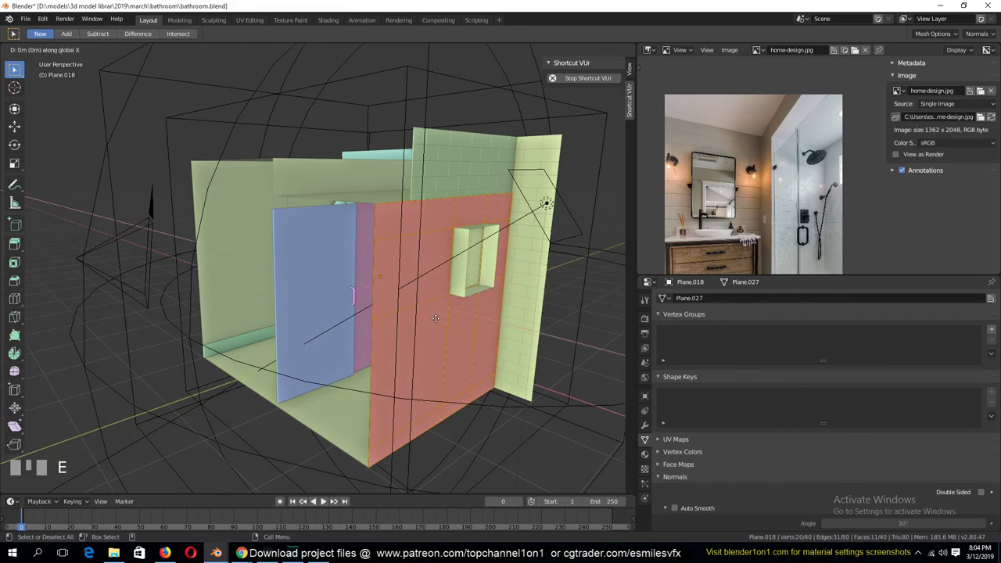
key("`")
key("alt+a")
left_click(450, 260)
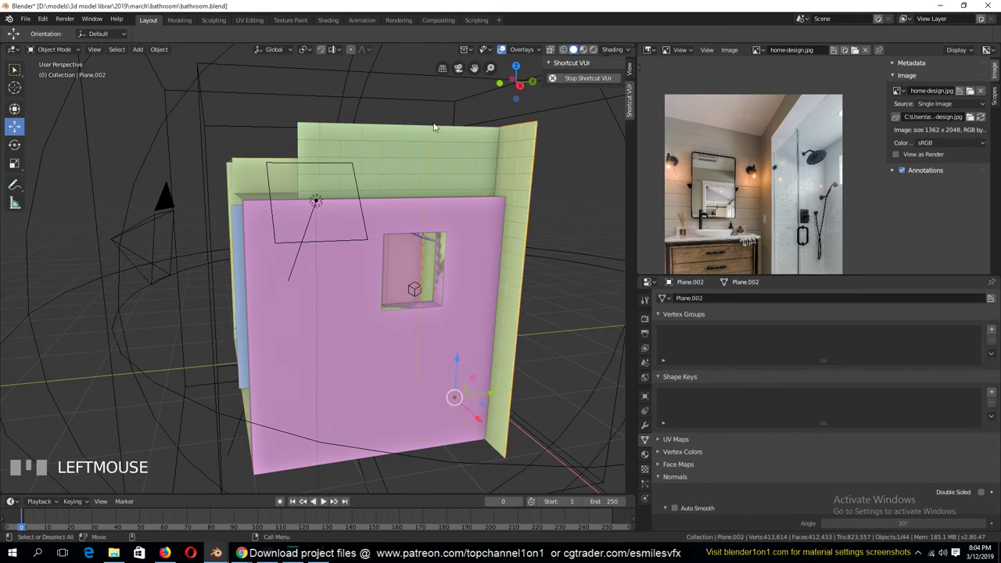
key("`")
left_click(440, 369)
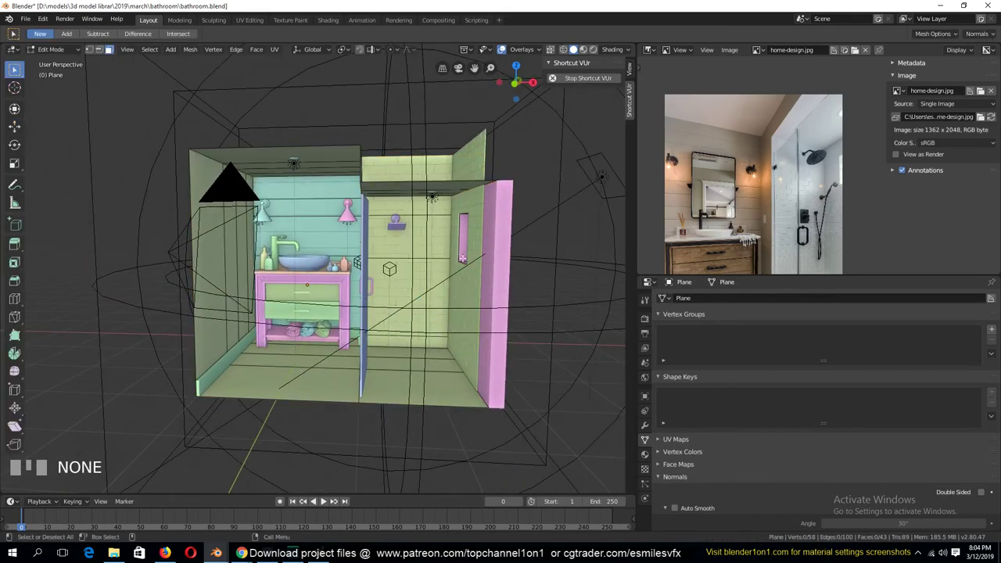
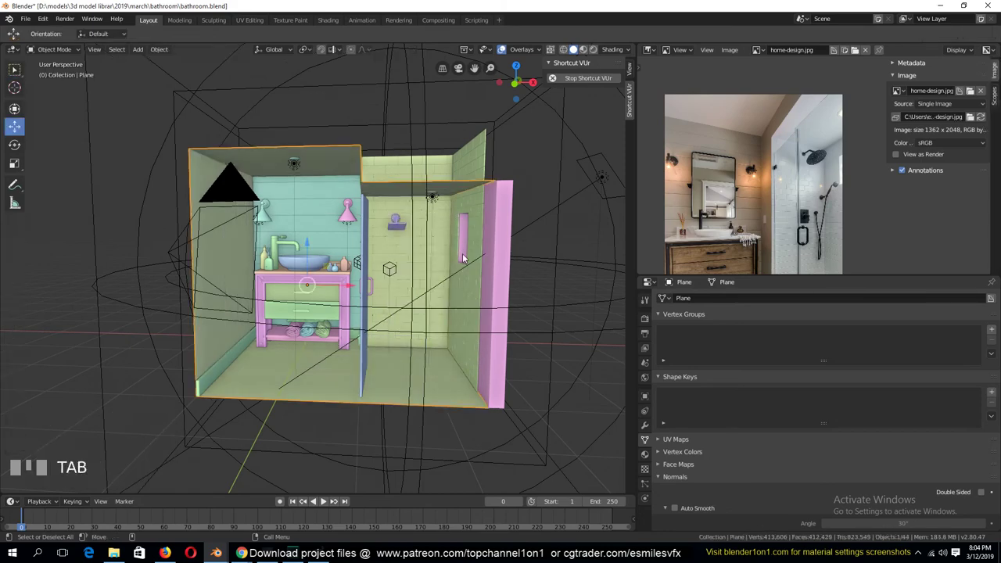
key("alt+a")
key("KP_0")
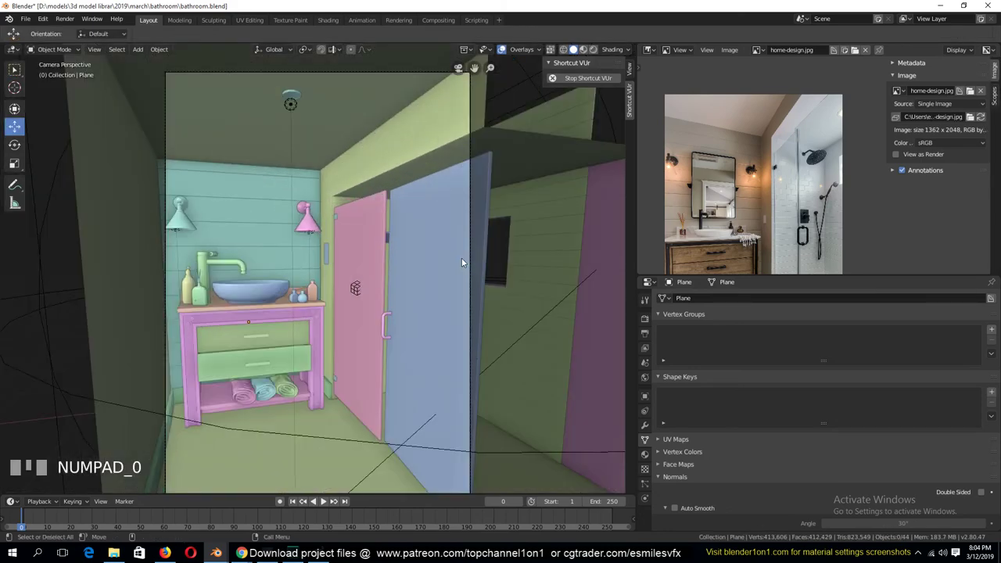
Save bathroom.blend and look through the scene camera at the lit interior
key("ctrl+s")
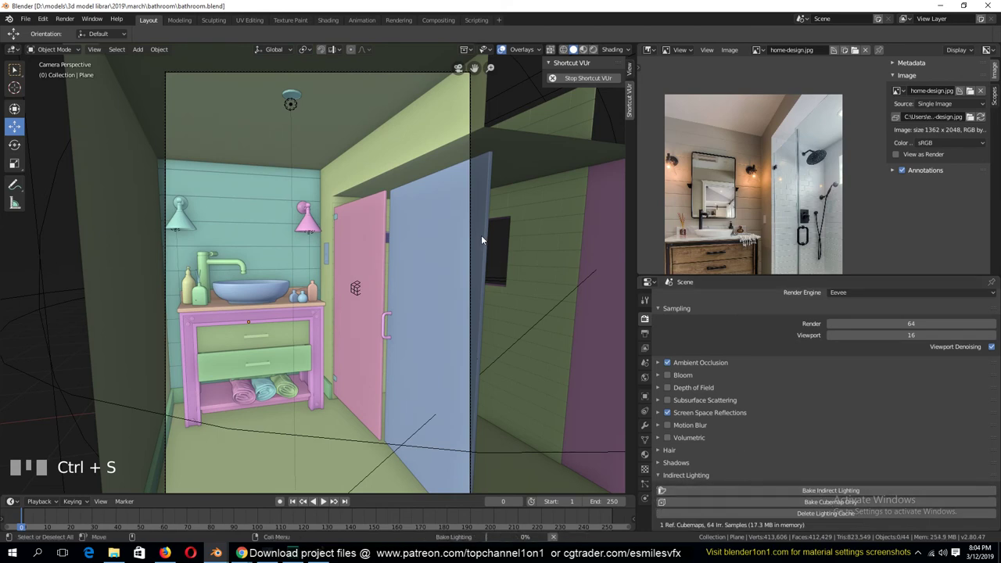
left_click_drag(484, 235, 331, 22)
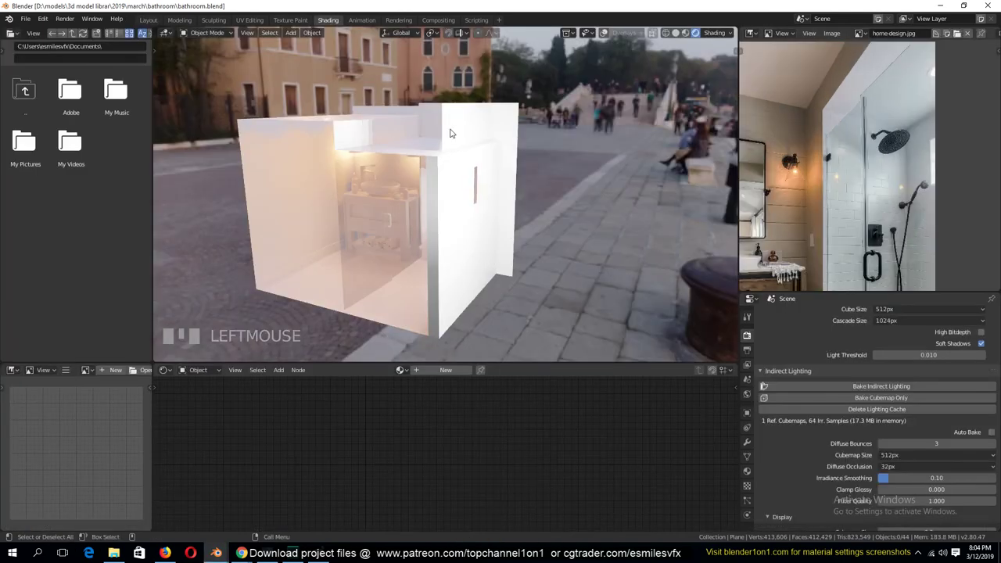
key("KP_0")
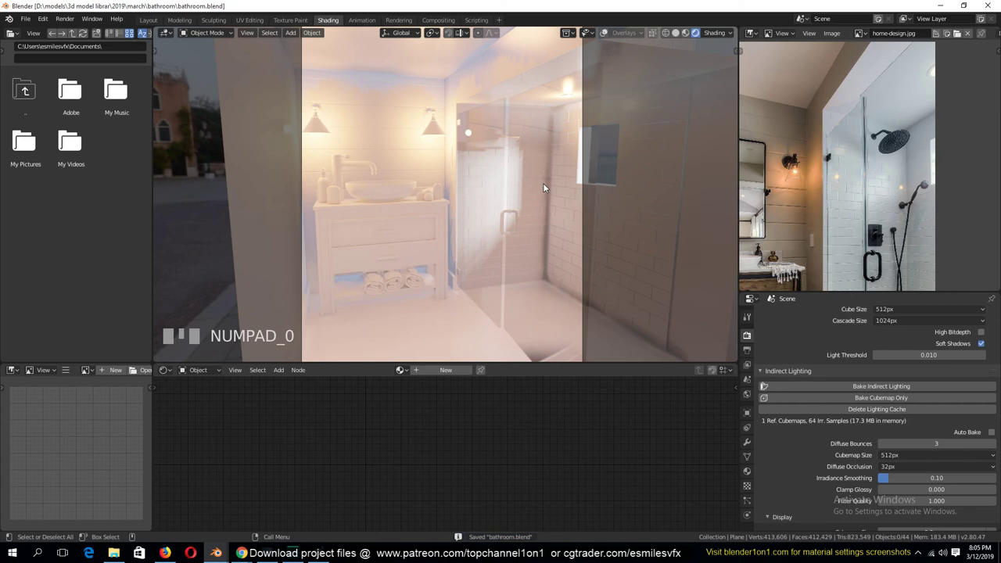
scroll("down", 3)
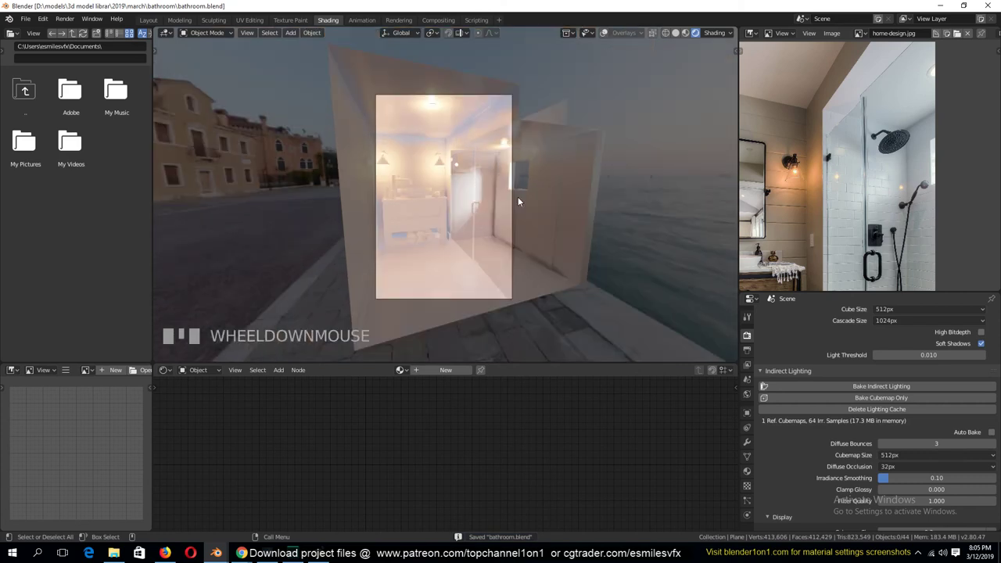
key("`")
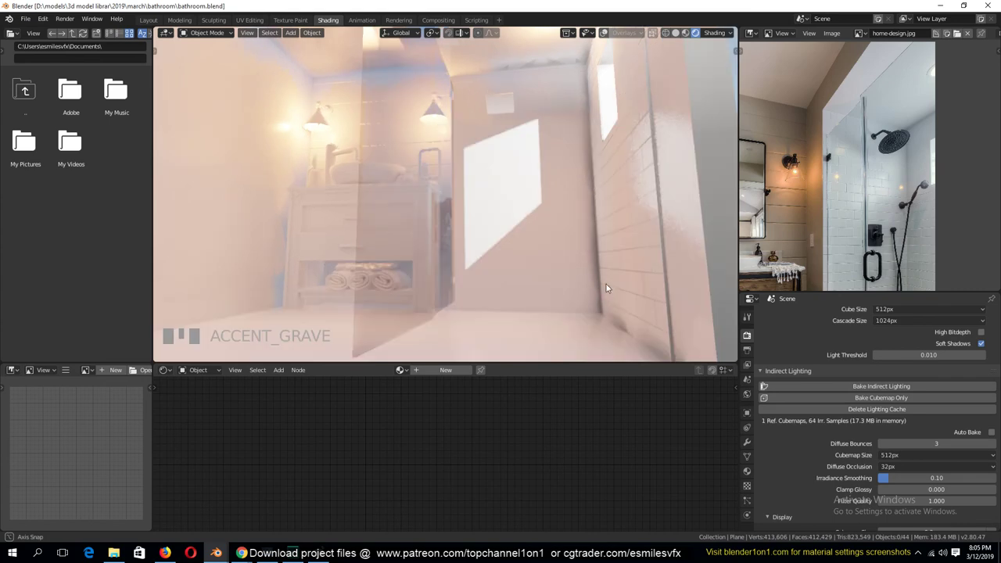
left_click(610, 287)
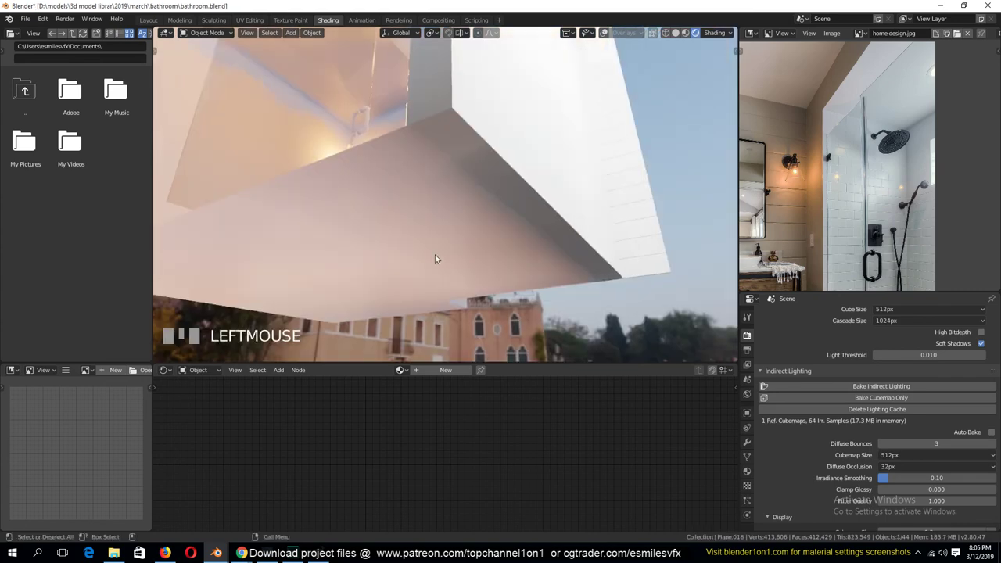
key("Tab")
key("a")
key("shift+n")
left_click(555, 193)
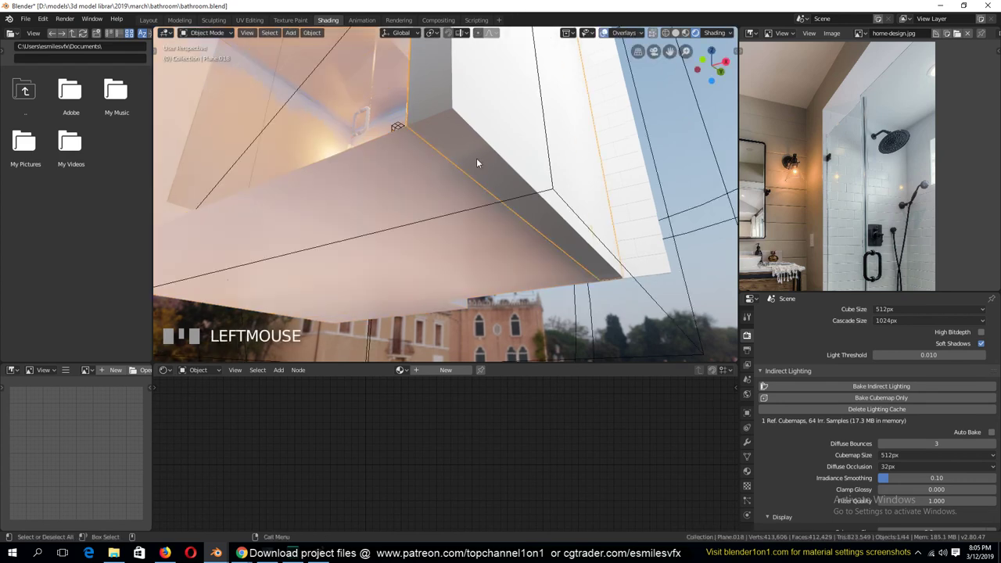
key("h")
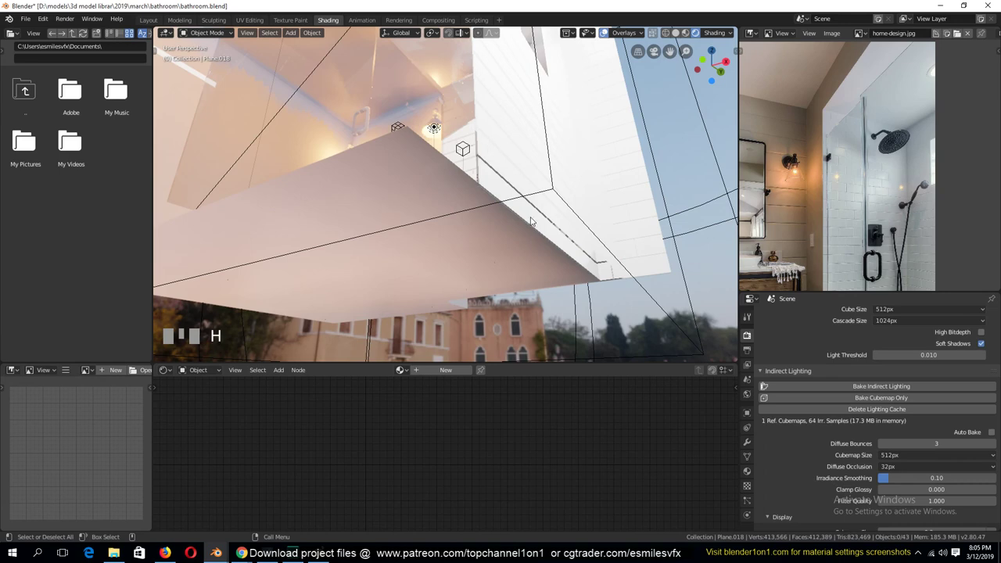
key("`")
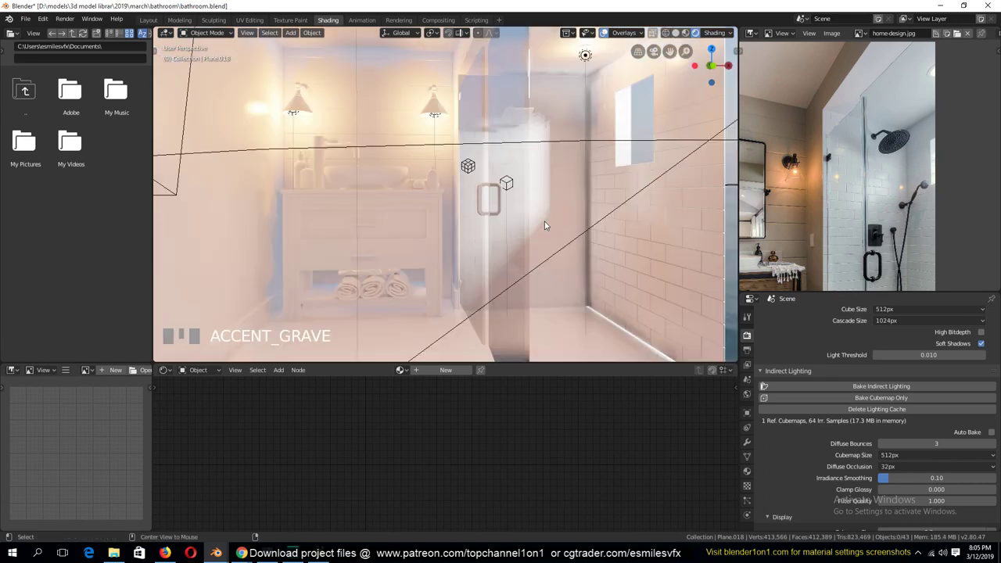
key("alt+h")
key("Right")
key("KP_0")
scroll("up", 3)
key("ctrl+s")
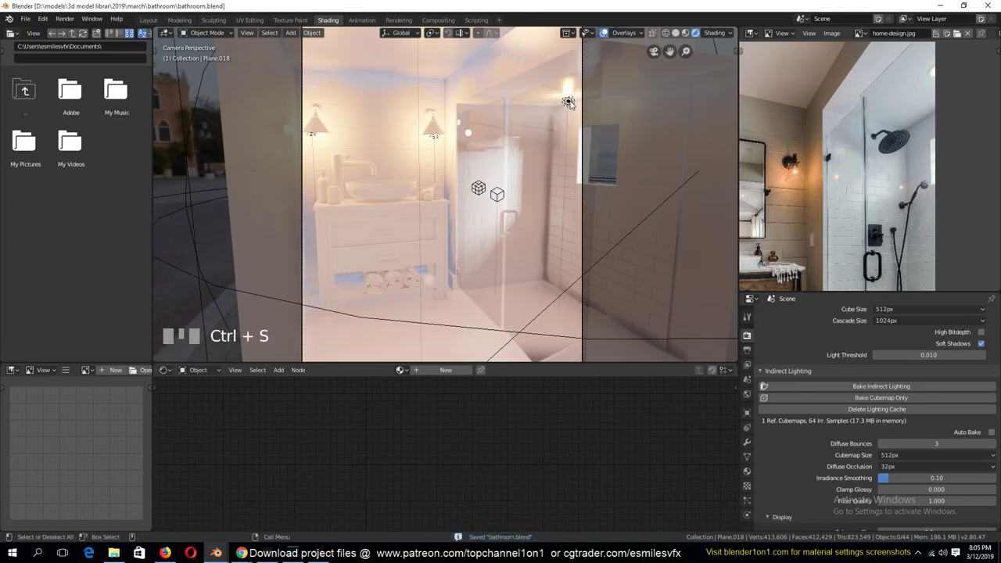
scroll("up", 3)
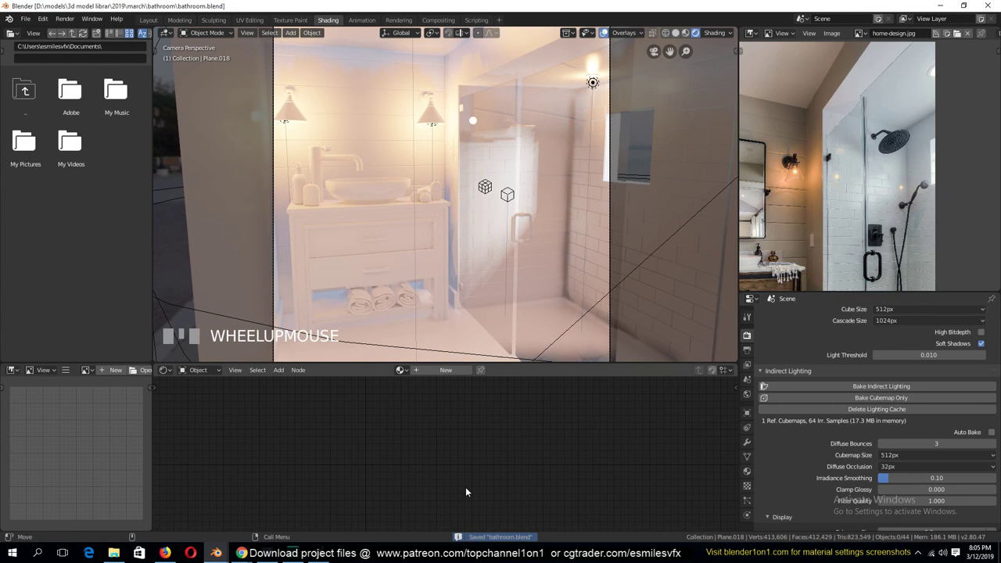
Save bathroom.blend before working on the towel
scroll("down", 3)
key("ctrl+s")
scroll("up", 3)
Duplicate the towel on the vanity shelf with a slight rotation and check it through the camera
left_click(327, 310)
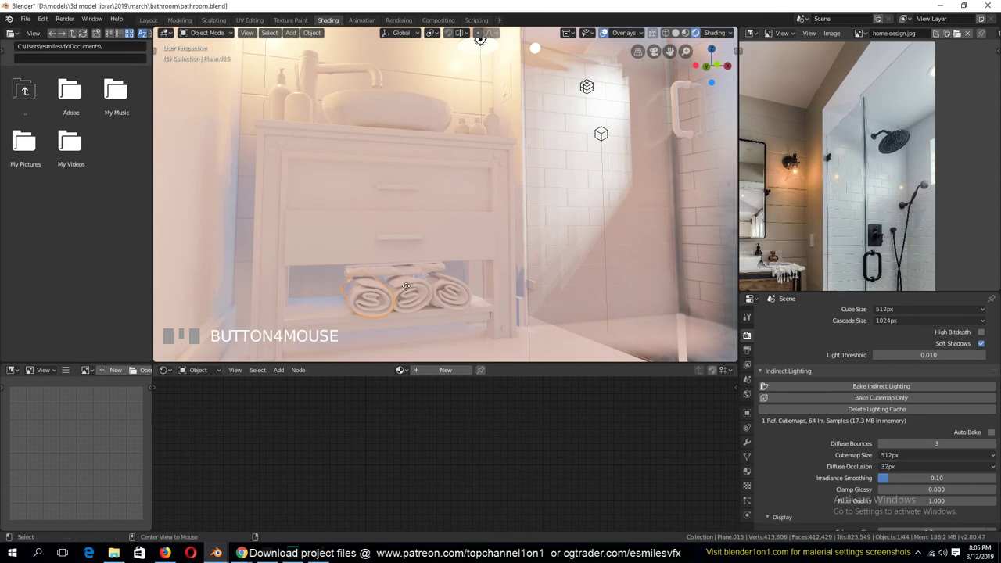
key("alt+d")
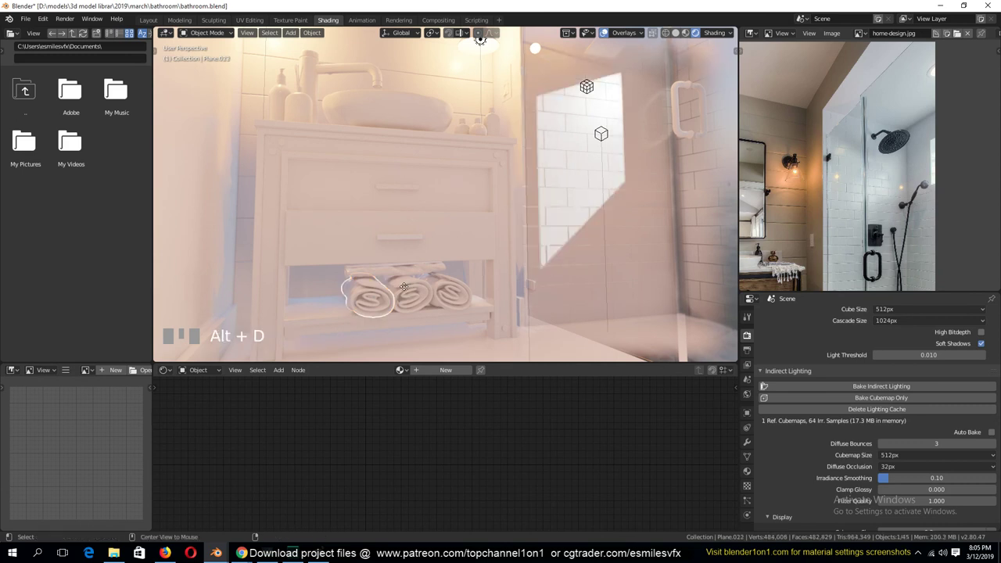
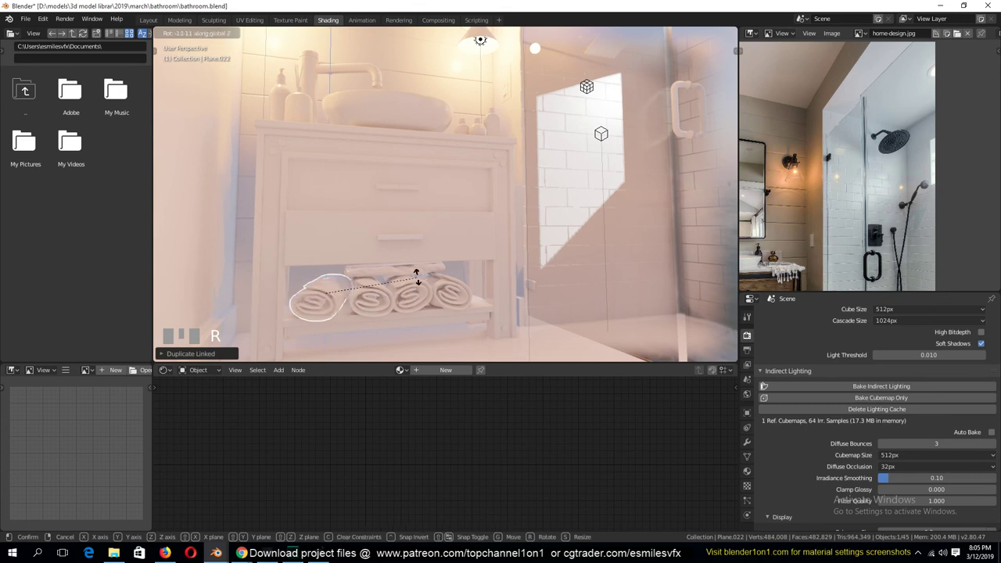
left_click(428, 272)
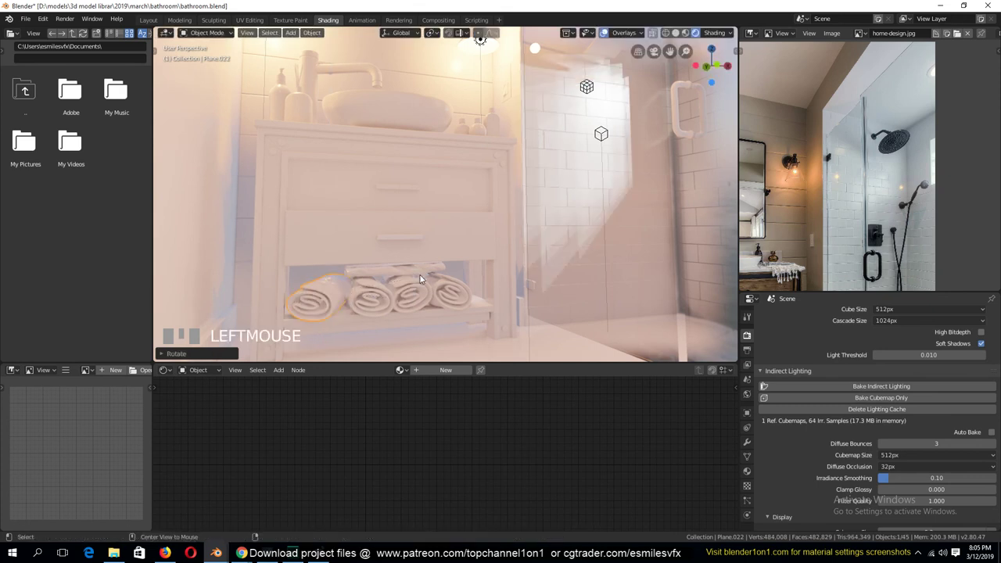
key("KP_0")
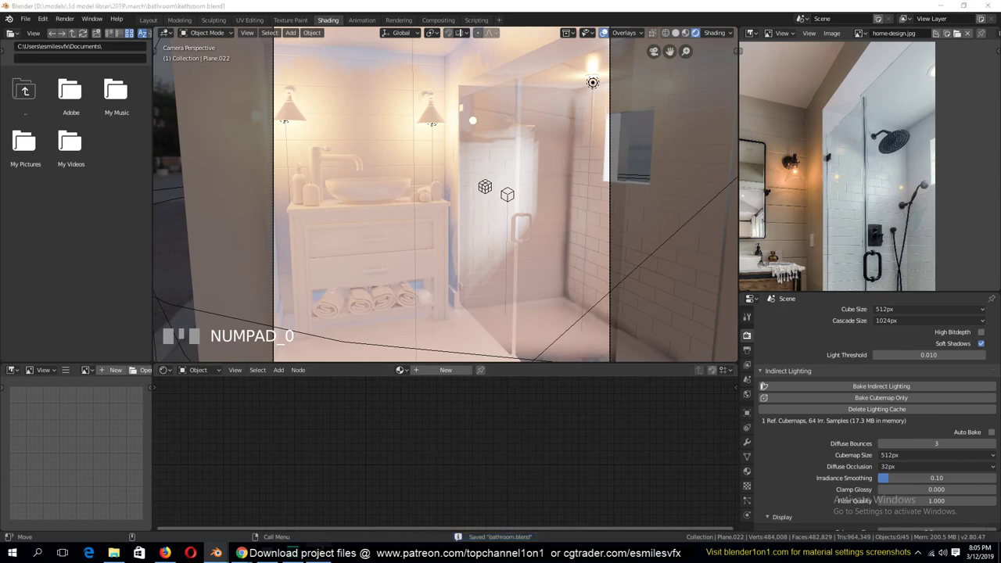